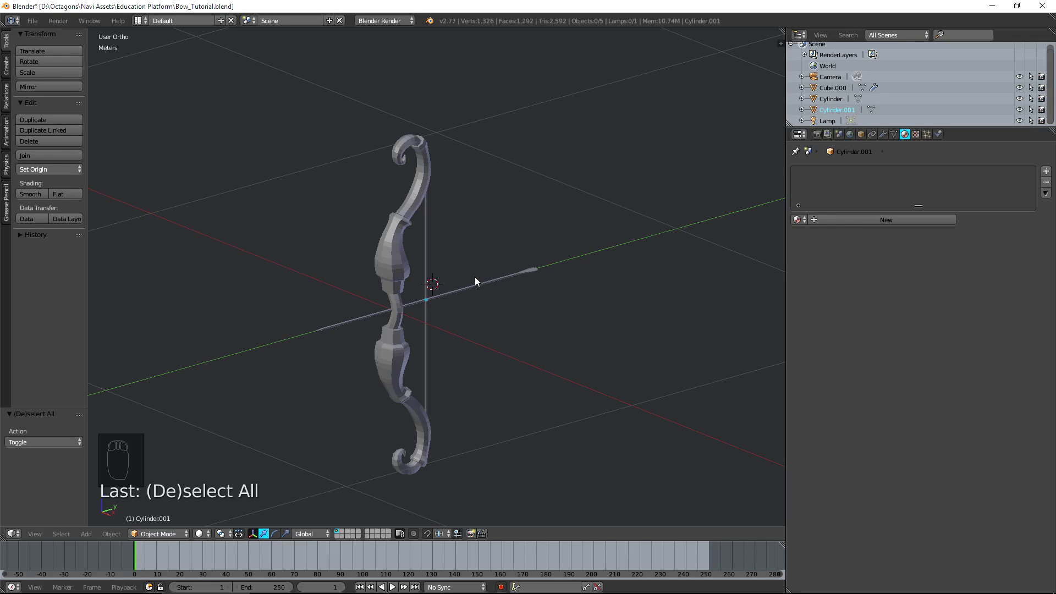
- Orbit around the bow and arrow to view them straight from the side
left_click_drag(586, 275, 503, 264)
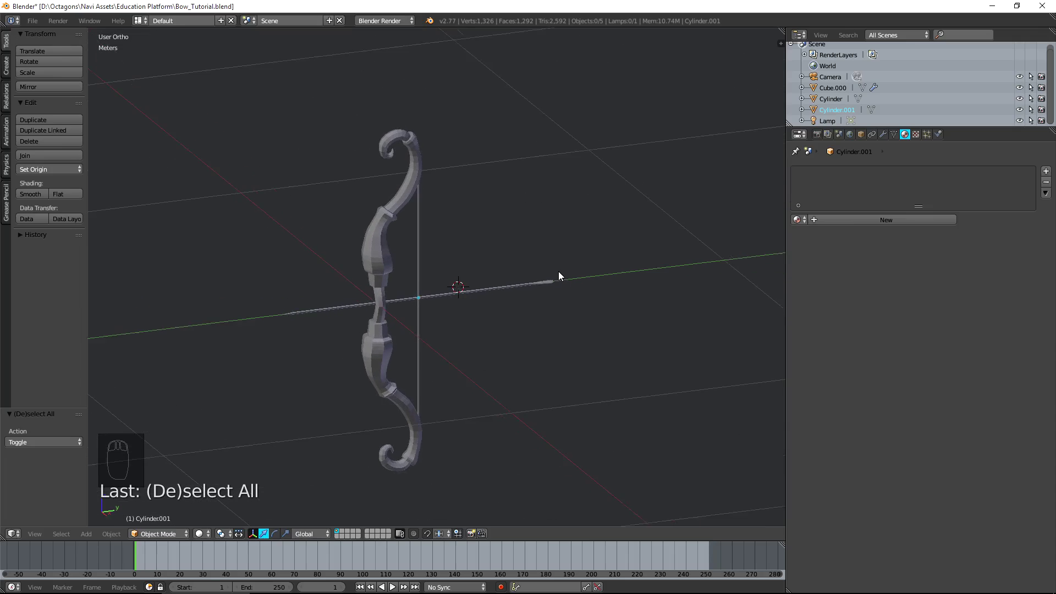
middle_click(343, 318)
left_click_drag(361, 254, 419, 231)
left_click_drag(420, 230, 424, 311)
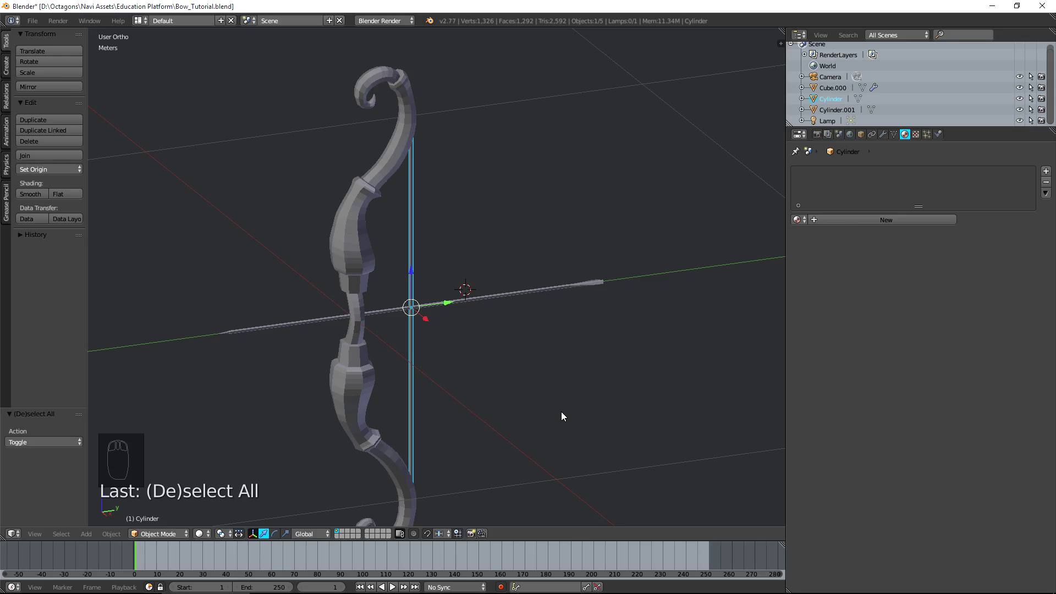
left_click_drag(563, 414, 504, 310)
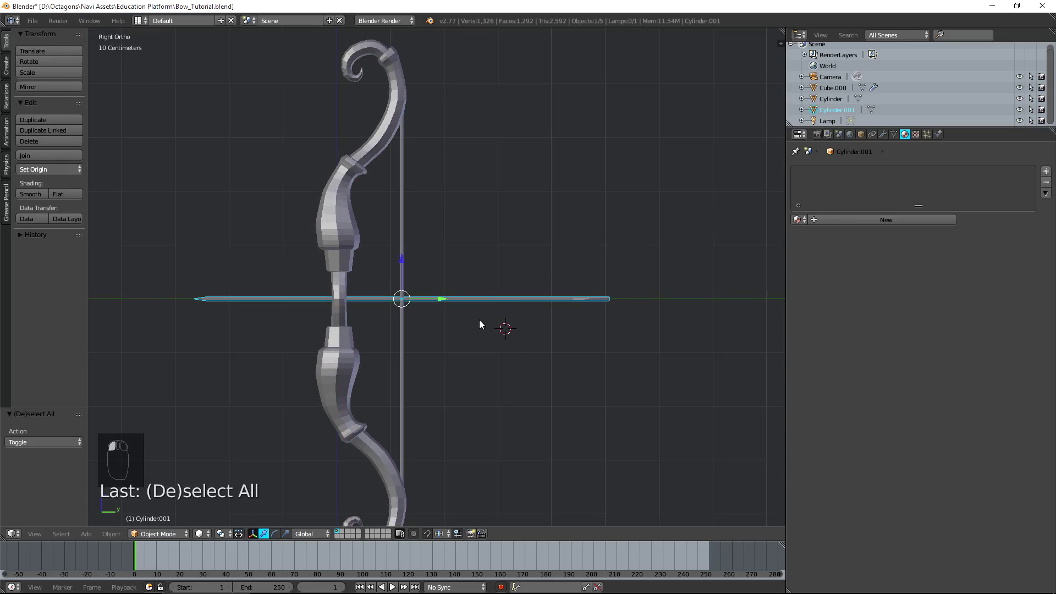
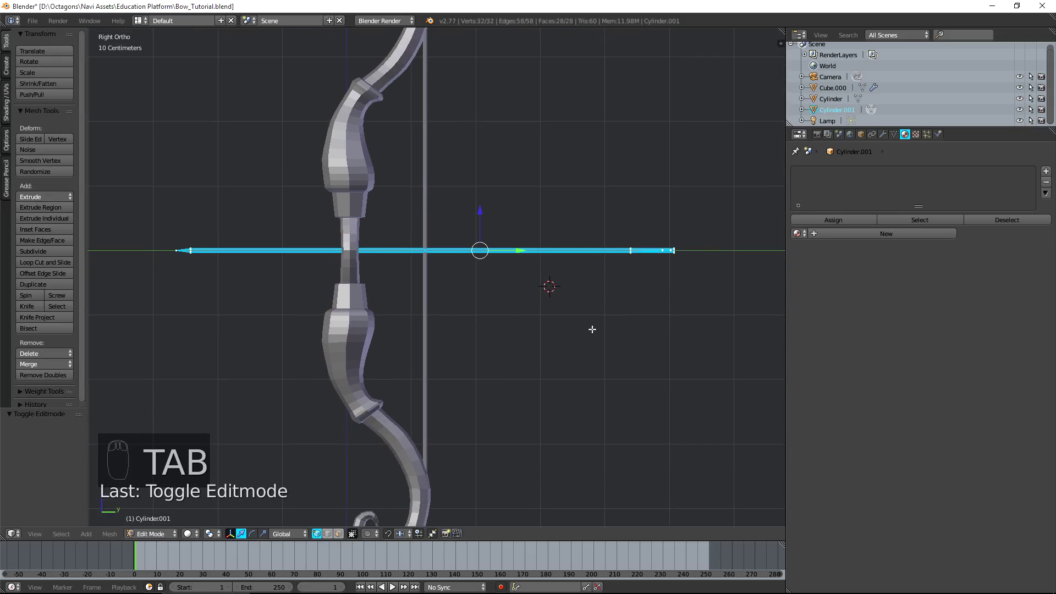
- Scale the arrow mesh down in Edit Mode and confirm its new size
key("s")
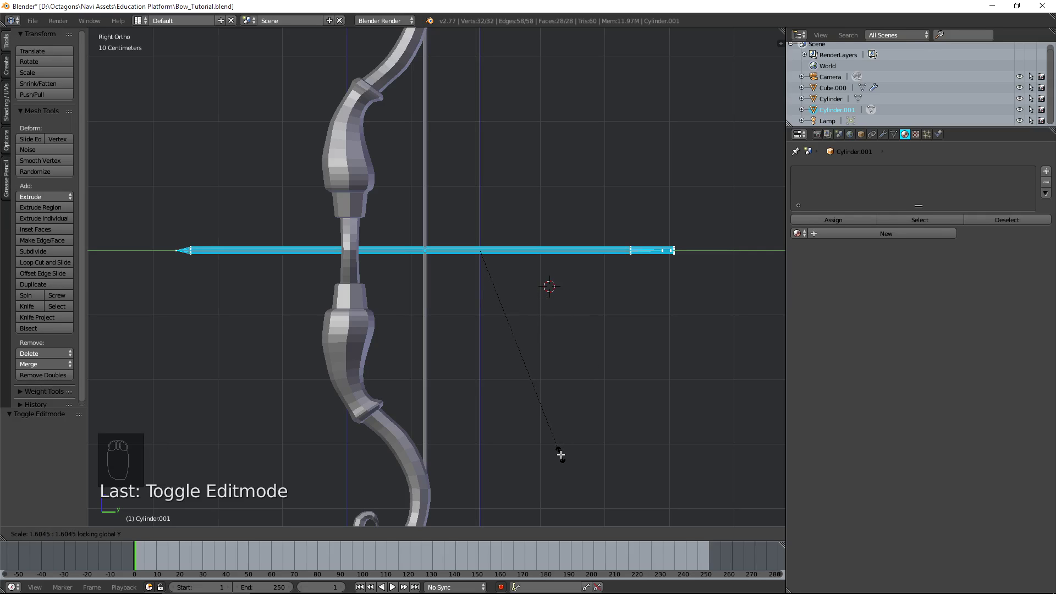
key("Tab")
left_click(428, 168)
key("Tab")
- Scale up the whole bowstring mesh to make it thicker, then return to Object Mode
key("a")
key("s")
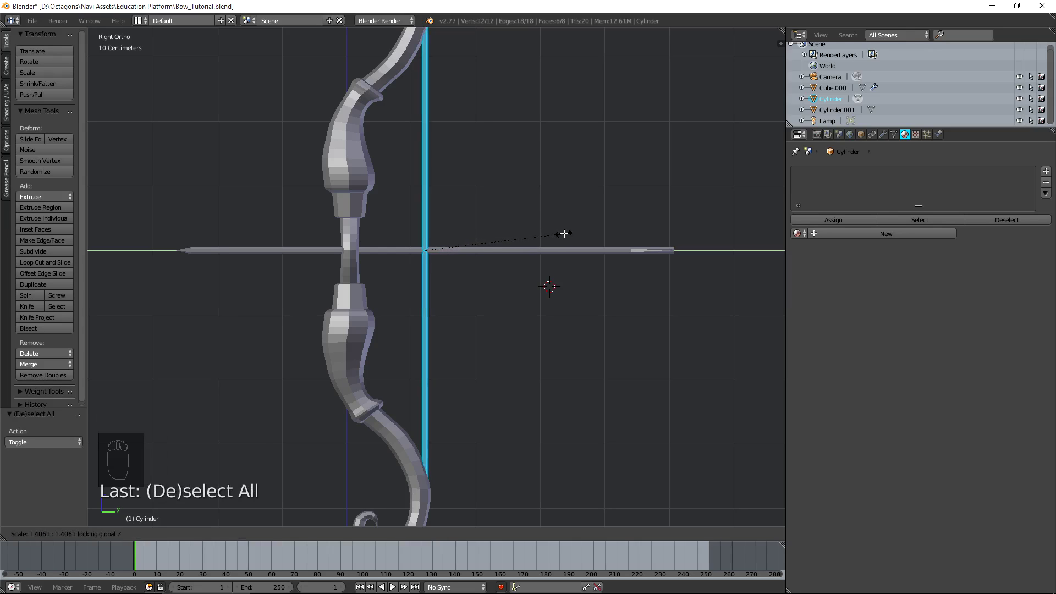
key("Tab")
- In wireframe Edit Mode, box-select the arrow's end ring and scale it to a single point
left_click_drag(498, 223, 573, 265)
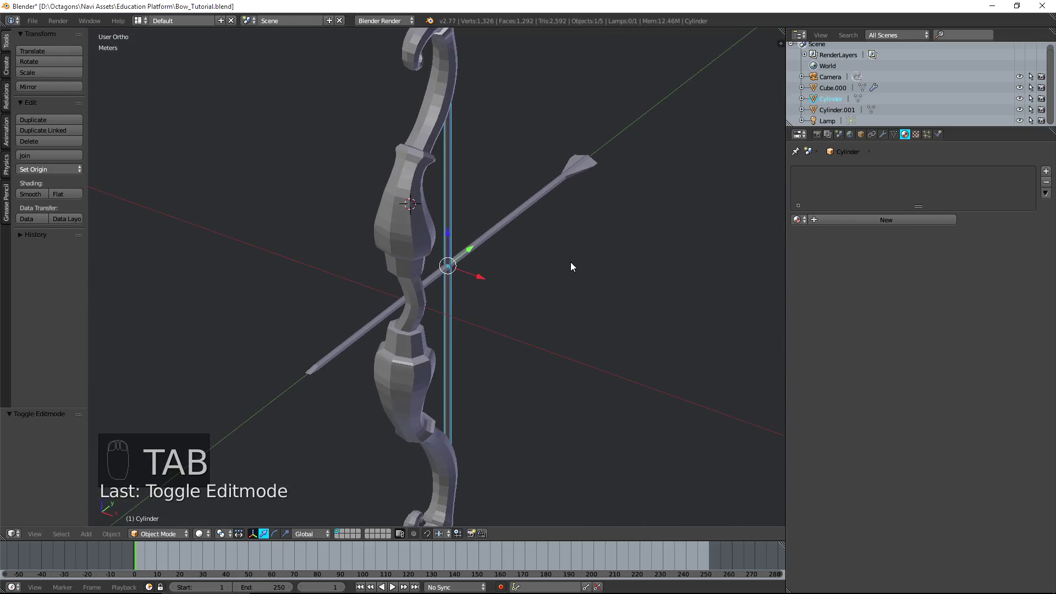
left_click_drag(352, 362, 393, 312)
left_click_drag(371, 412, 392, 312)
middle_click(393, 311)
key("Tab")
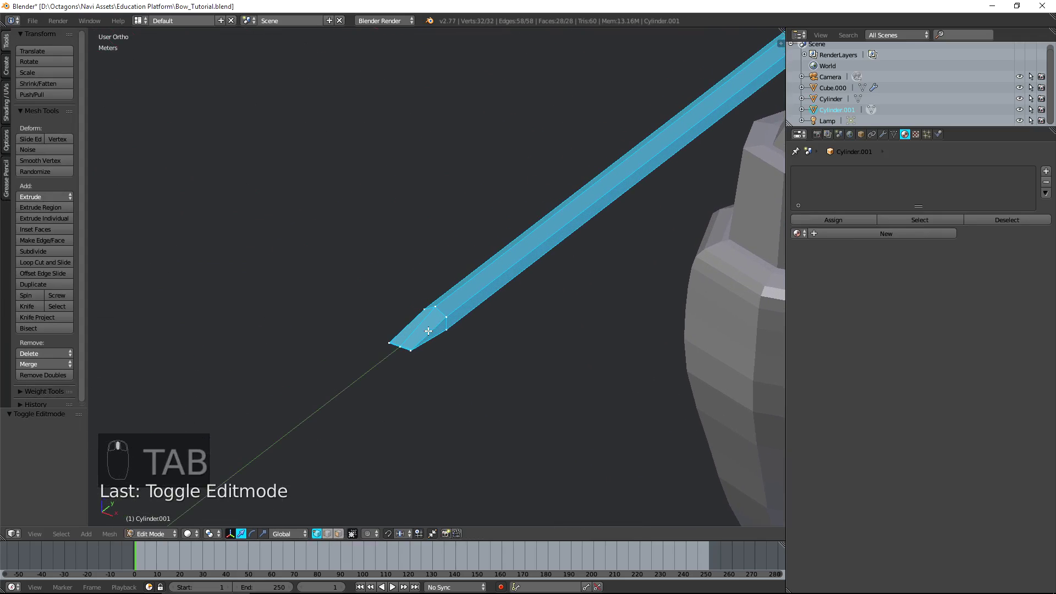
key("z")
key("a")
key("b")
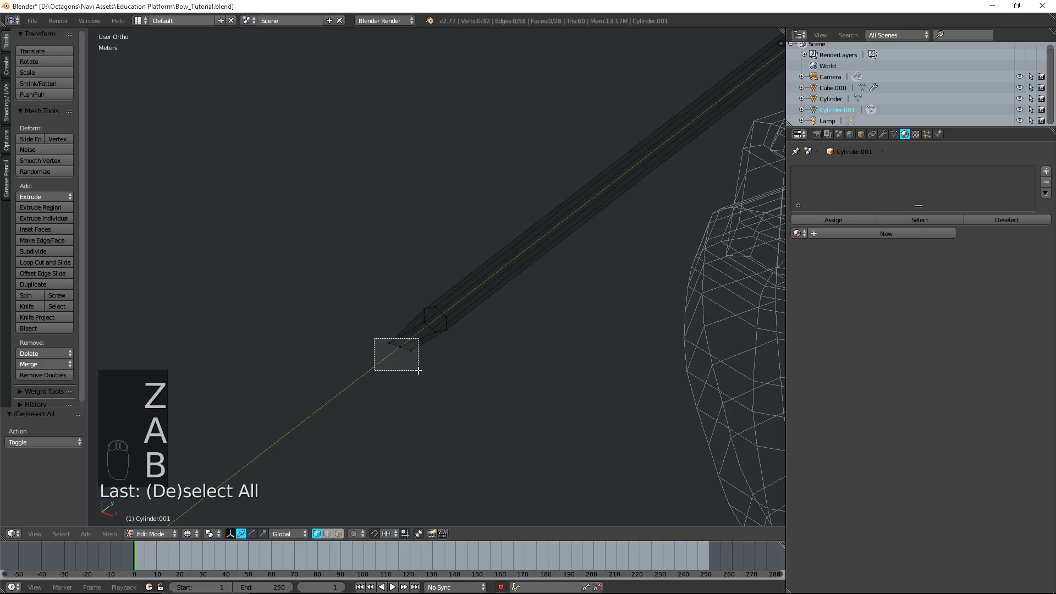
key("s")
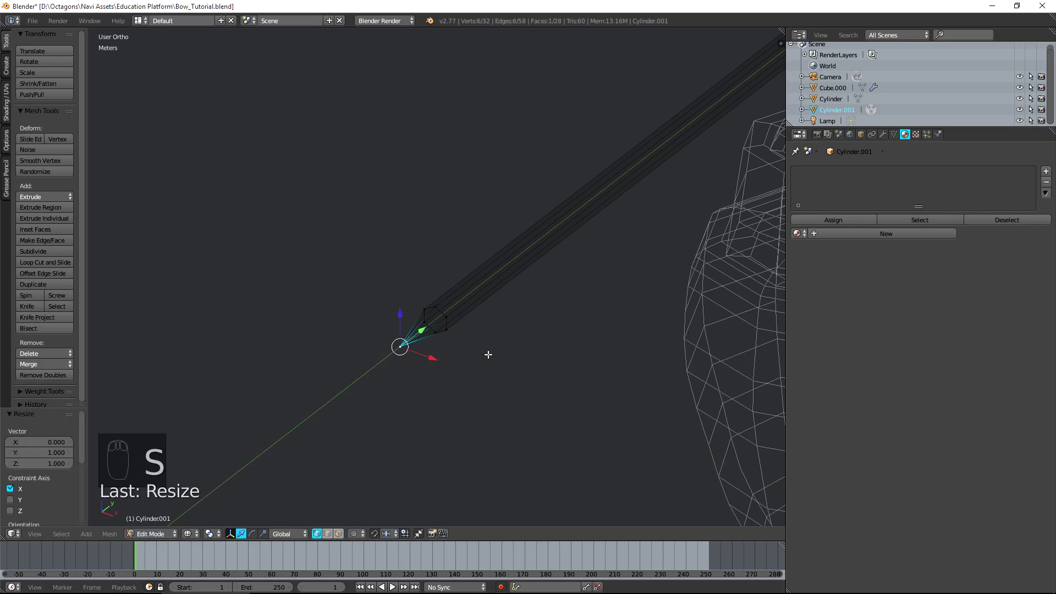
- Select the whole arrow and remove doubles, cutting 32 vertices to 27
key("a")
key("a")
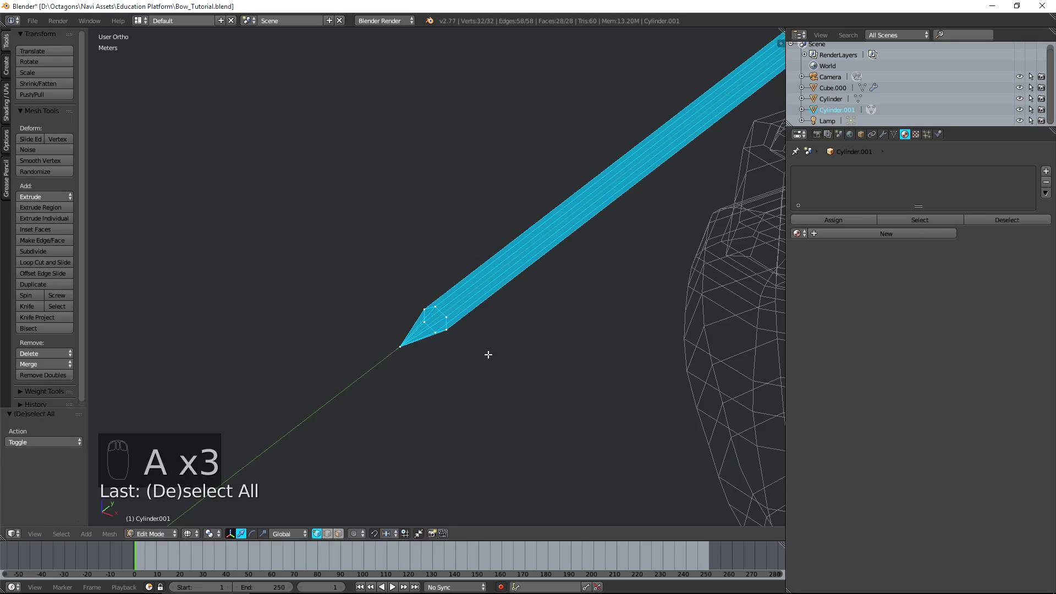
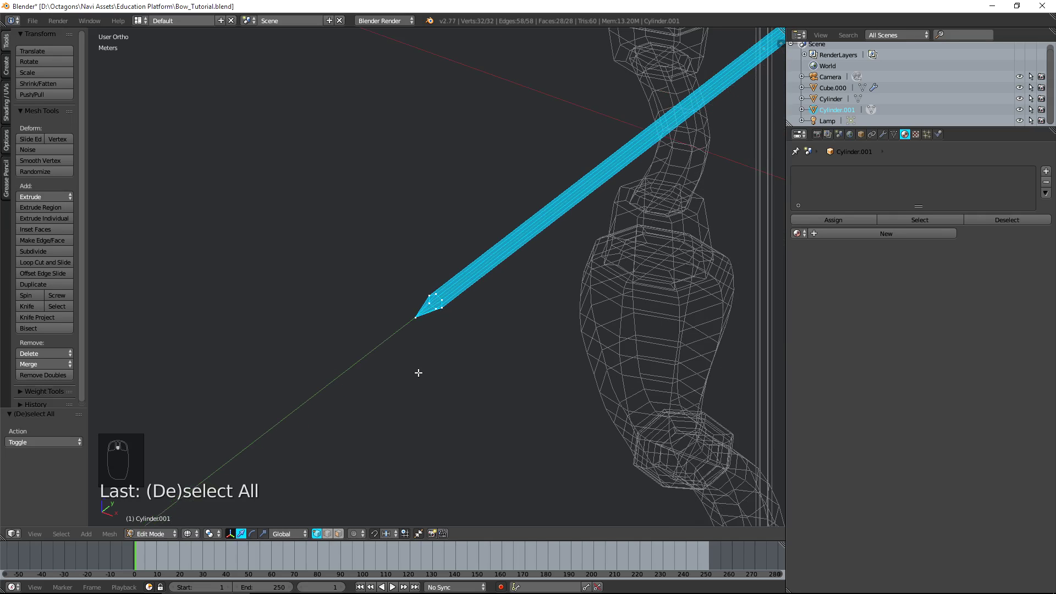
key("w")
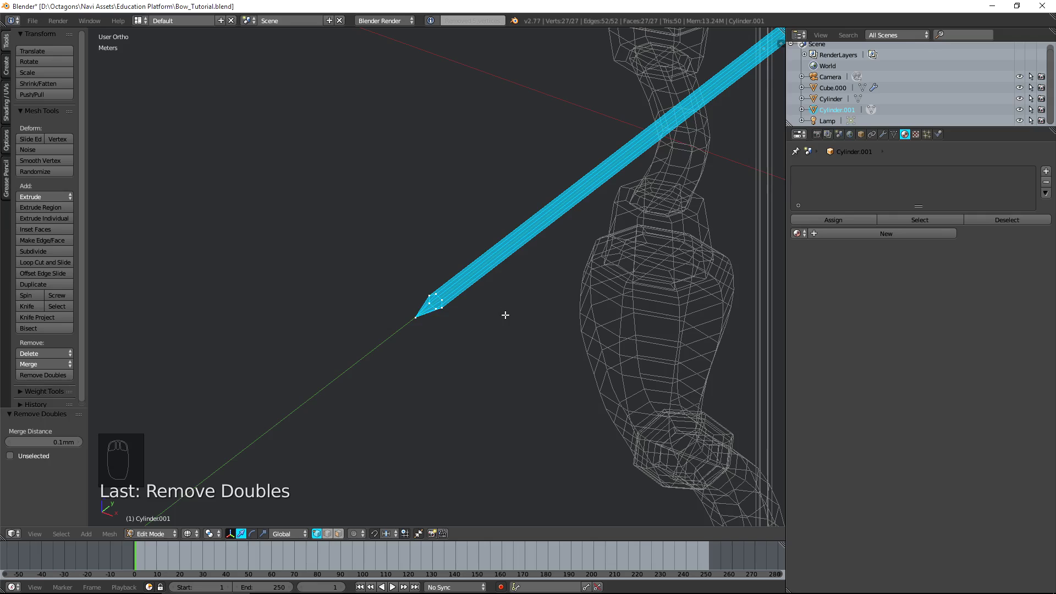
key("Tab")
- View the bow from the side and select the bow body Cube.000
left_click_drag(572, 349, 570, 227)
key("z")
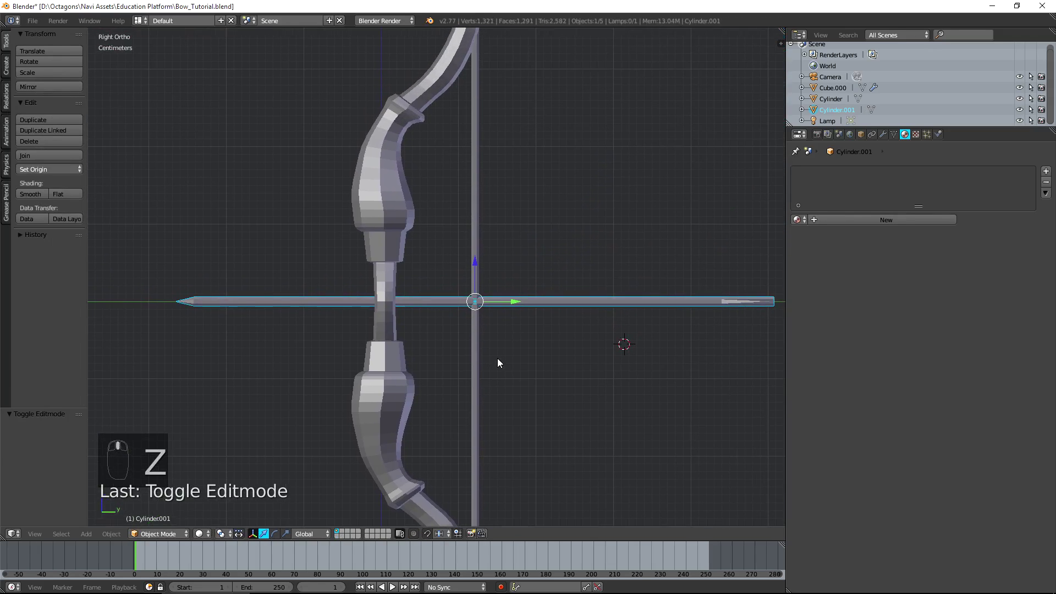
middle_click(466, 304)
left_click_drag(511, 331, 462, 320)
left_click_drag(430, 331, 534, 297)
right_click(536, 295)
- Show Cube.000's modifier stack with its Subsurf modifier in the Properties editor
left_click_drag(534, 297, 384, 276)
left_click_drag(384, 276, 382, 321)
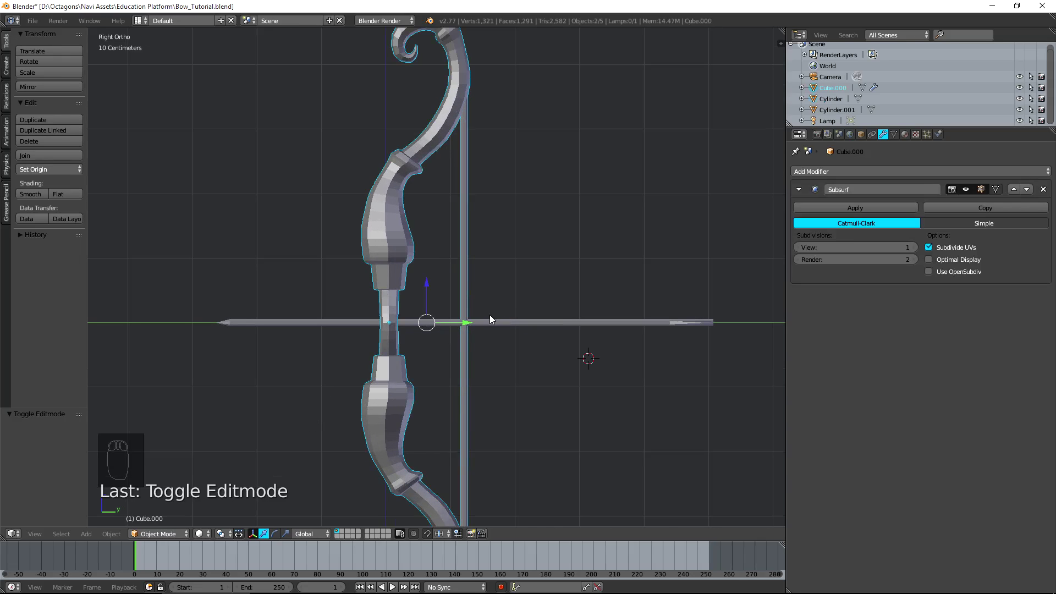
left_click_drag(229, 539, 264, 475)
left_click(265, 474)
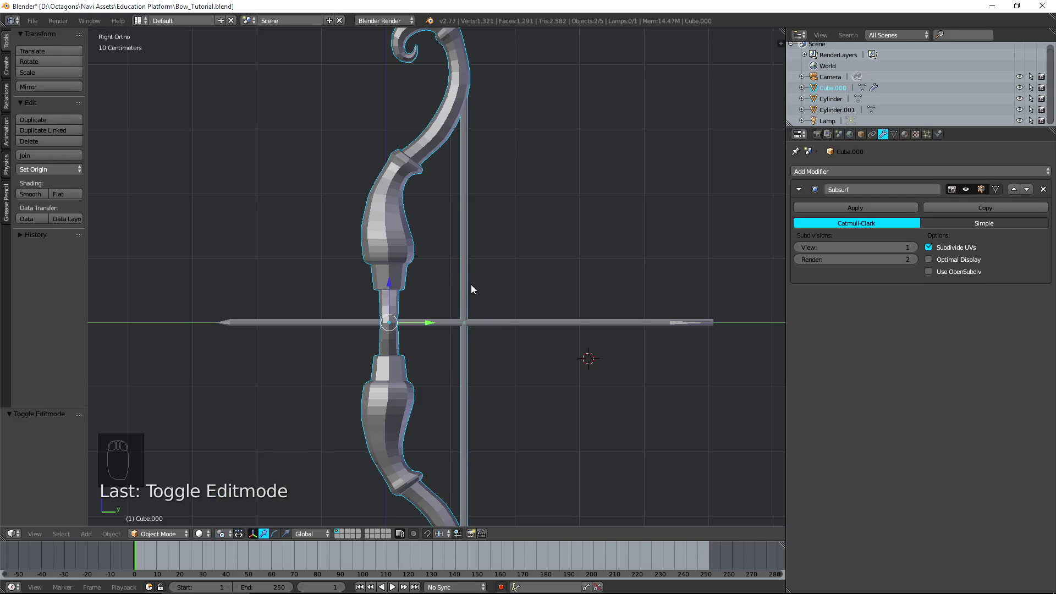
- Join the bowstring into the bow object with Ctrl+J, undoing an accidental move
key("ctrl+j")
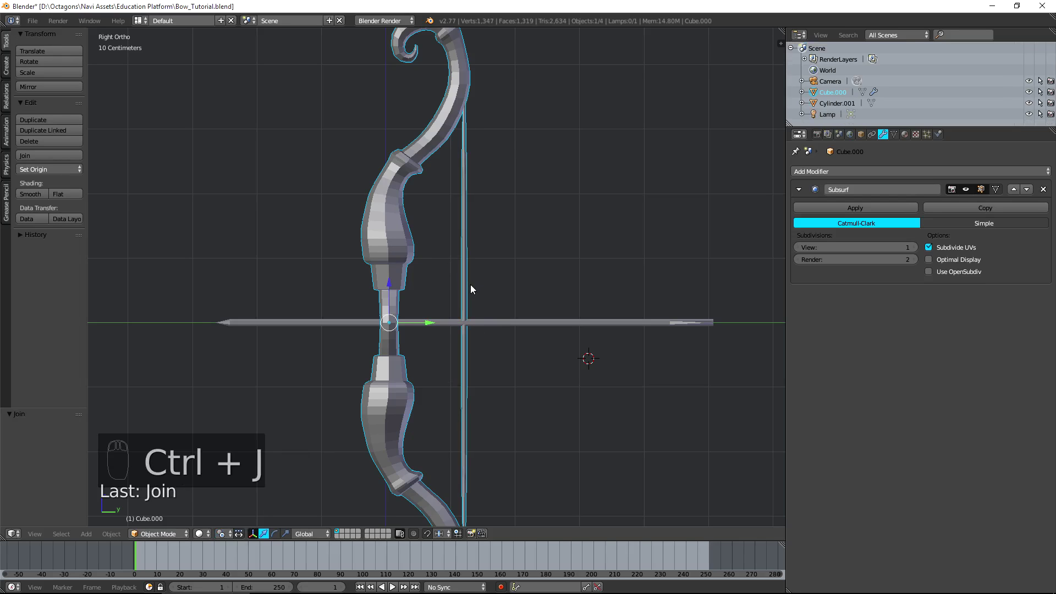
key("g")
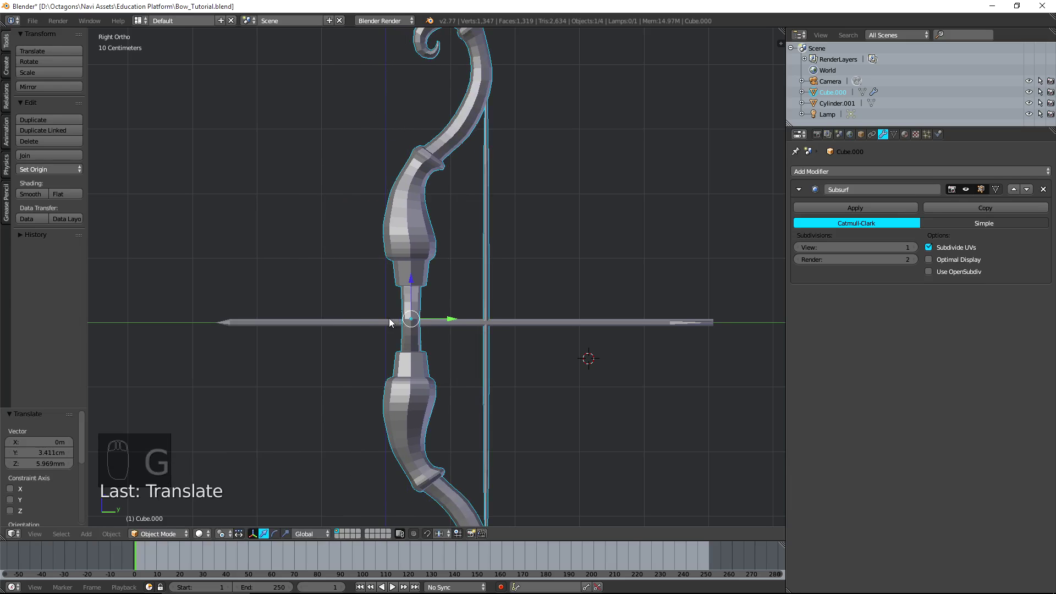
key("ctrl+z")
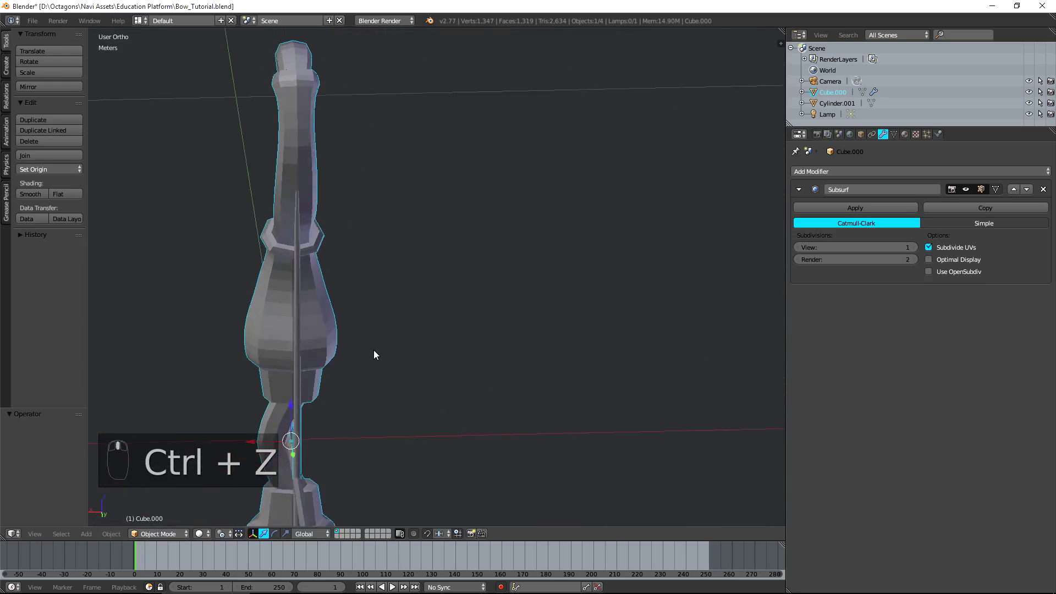
- Inspect the string-arrow crossing up close and briefly enter the bow's Edit Mode
middle_click(339, 337)
middle_click(327, 332)
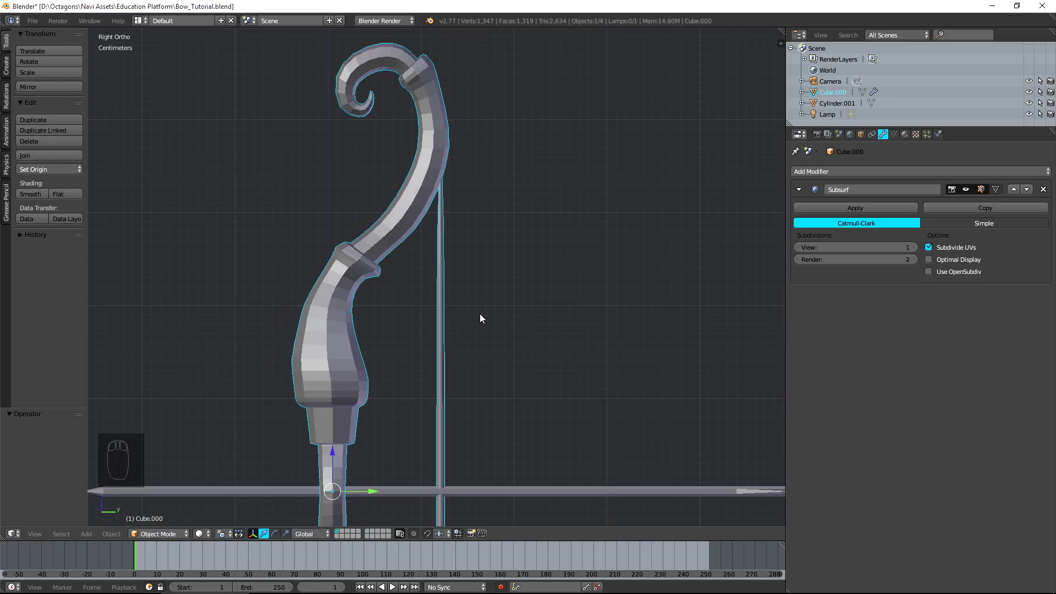
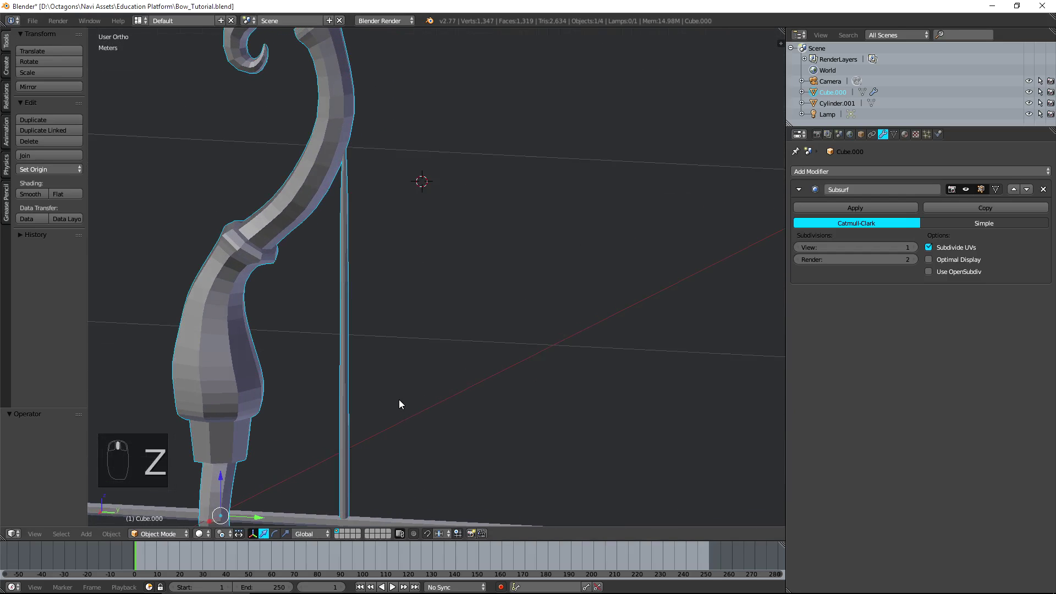
middle_click(413, 393)
middle_click(461, 355)
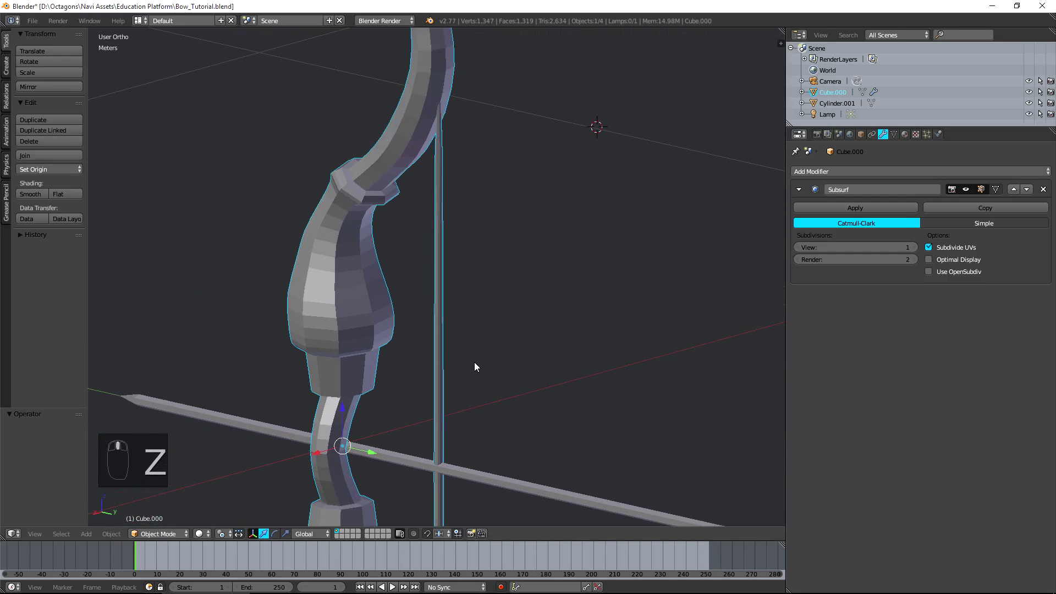
middle_click(471, 363)
key("Tab")
key("Tab")
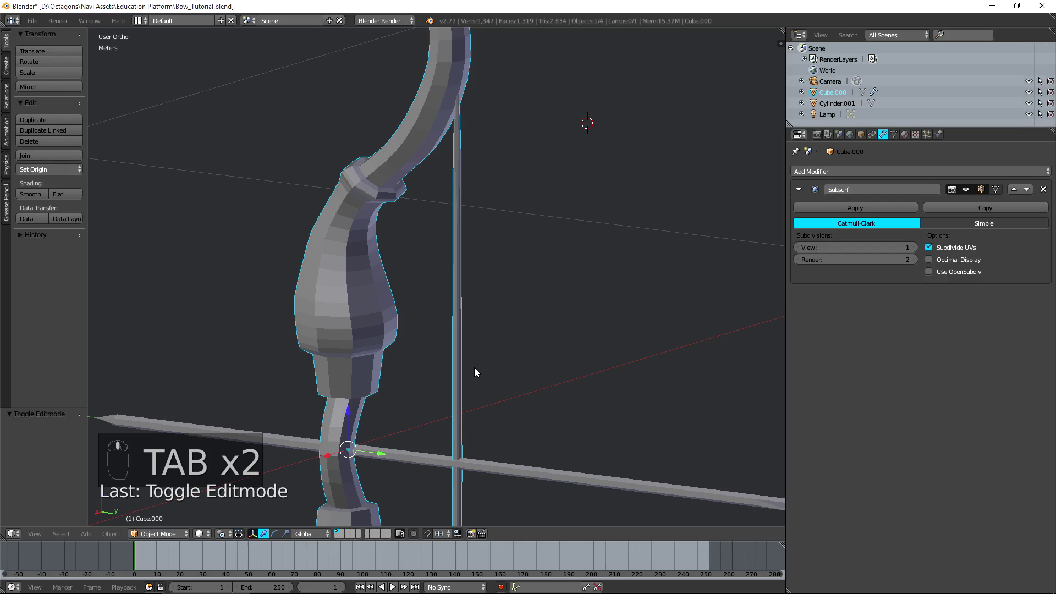
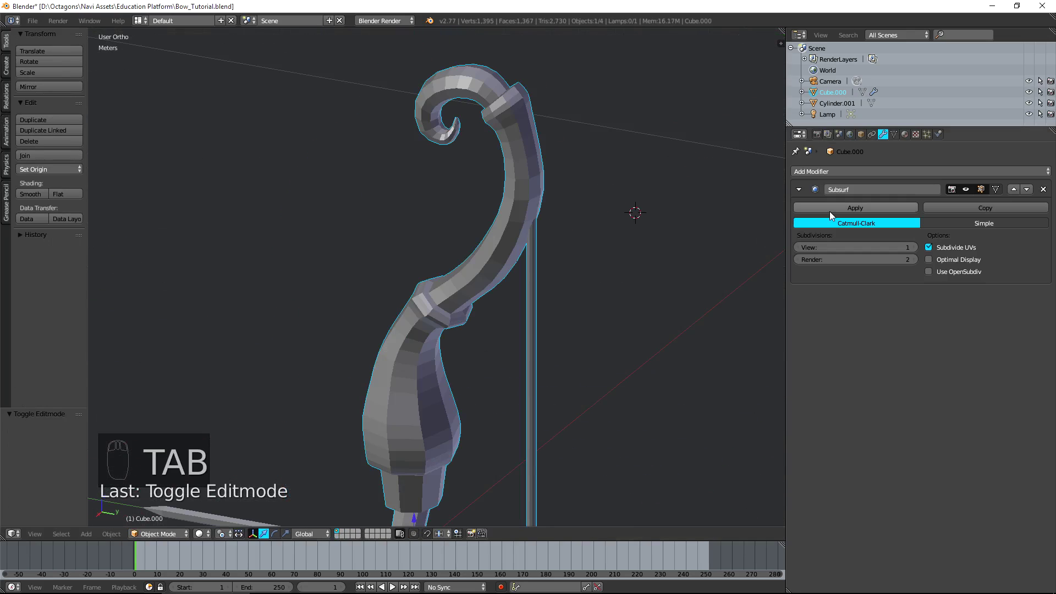
- Apply the Subsurf modifier on Cube.000, making the subdivision permanent
left_click_drag(832, 215, 454, 160)
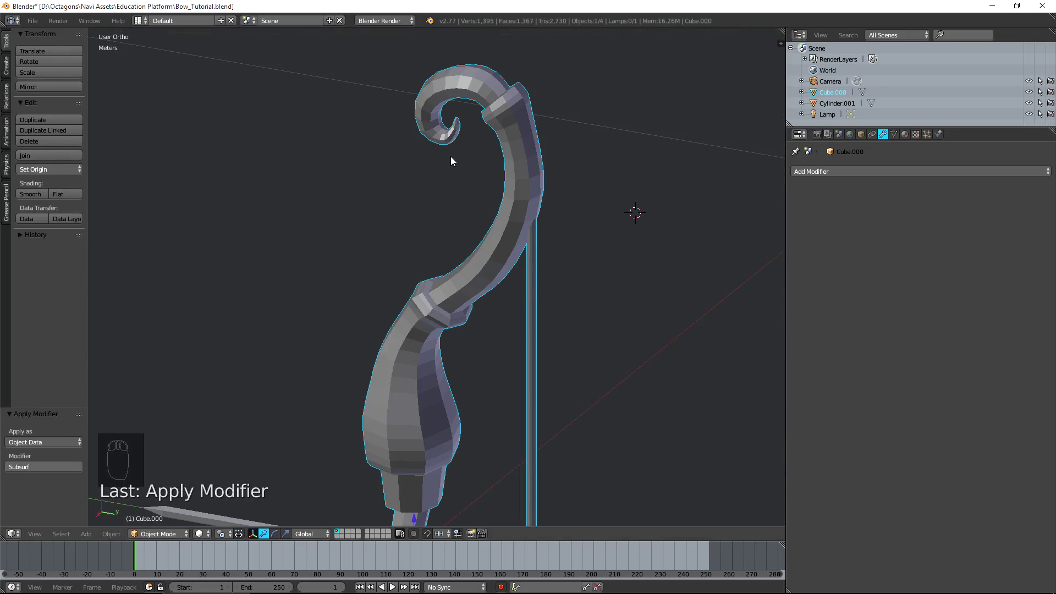
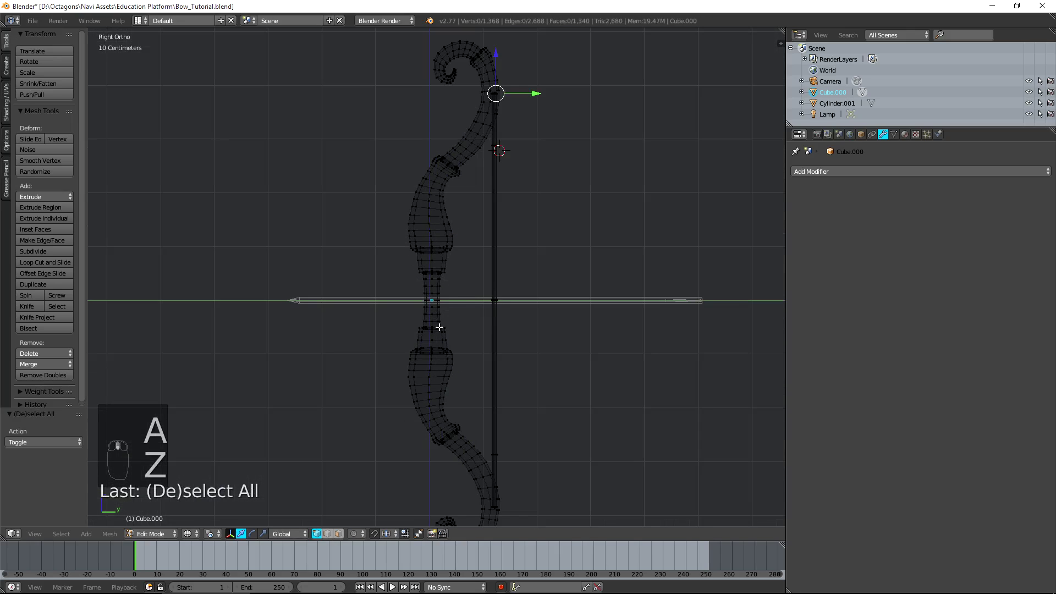
- Box-select and delete the lower half of the bow mesh, leaving 698 vertices
key("b")
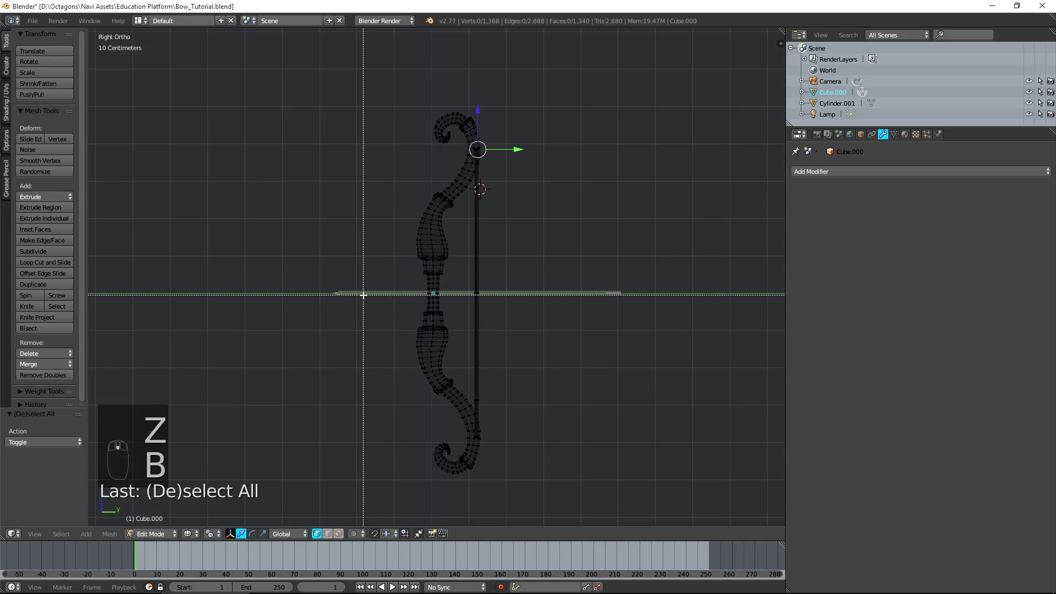
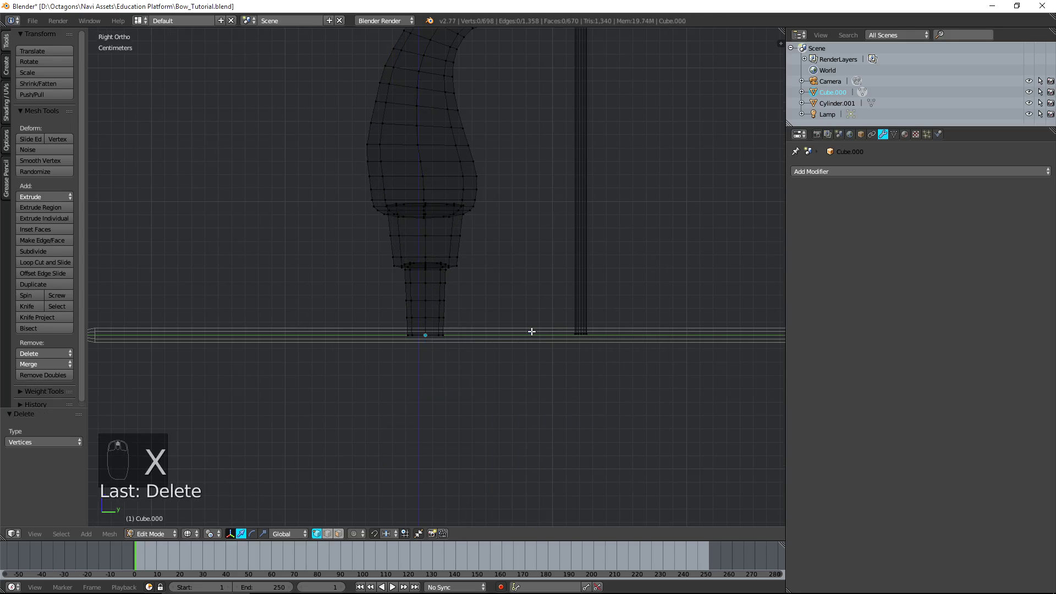
key("Tab")
middle_click(538, 285)
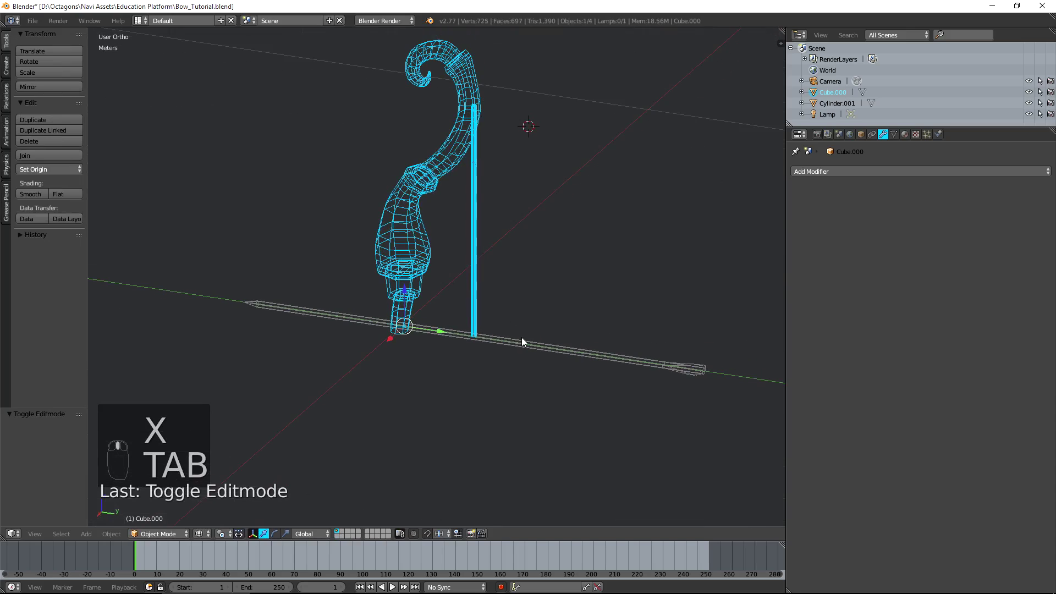
left_click(531, 346)
key("h")
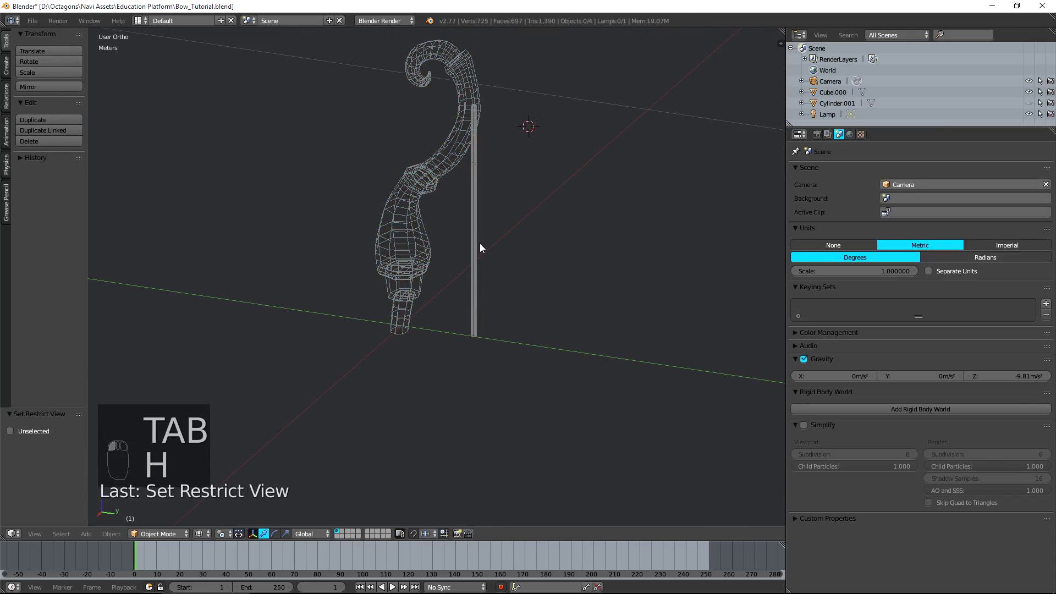
- Reselect the remaining upper limb object and return to editing its mesh
key("z")
left_click(477, 311)
left_click_drag(522, 362, 573, 158)
middle_click(574, 160)
key("Tab")
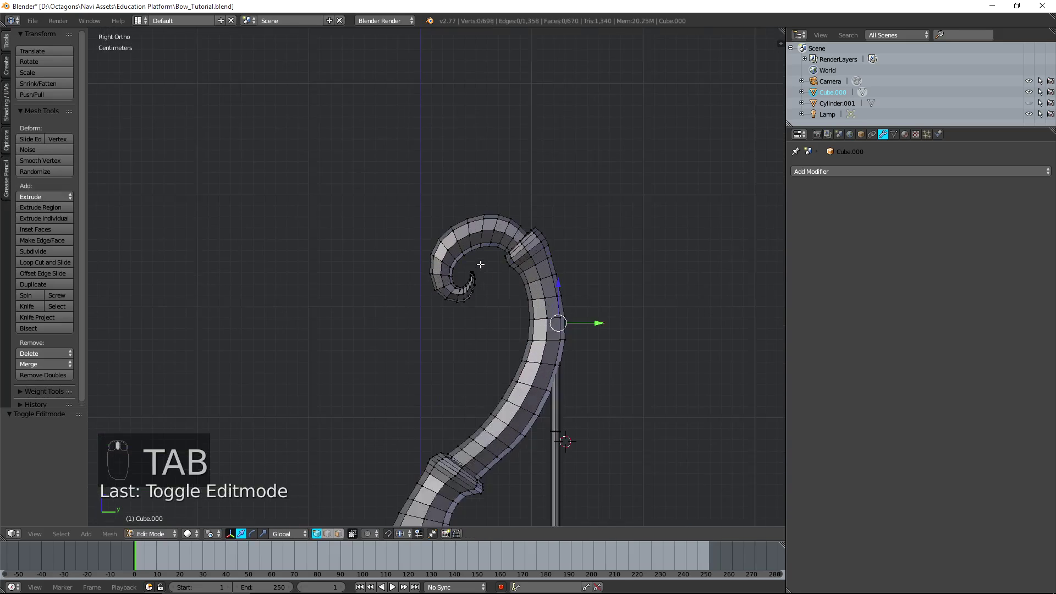
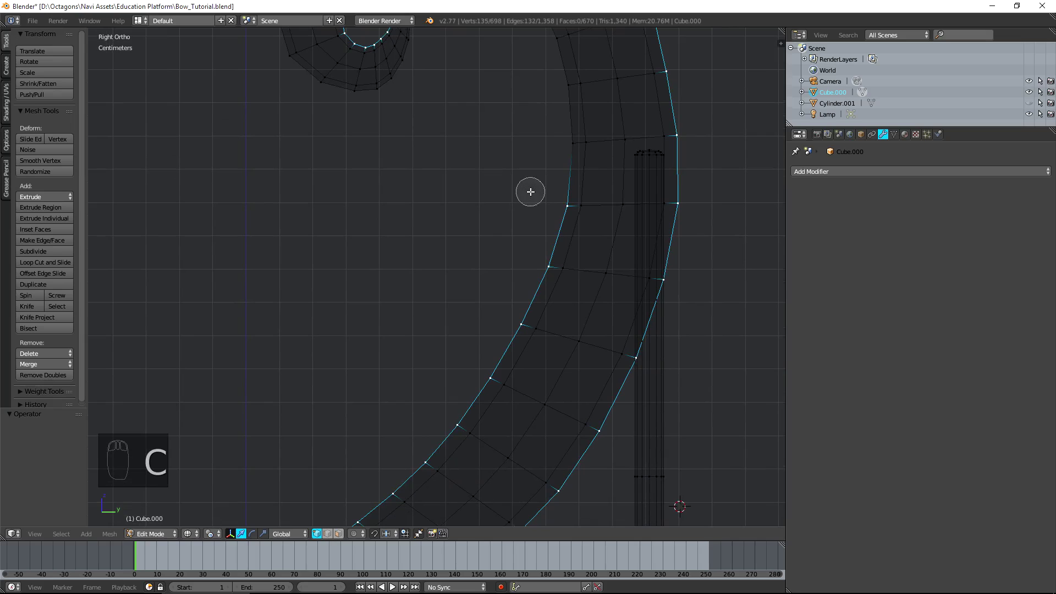
- Circle-select to adjust which outer-contour edges of the upper limb are selected
key("c")
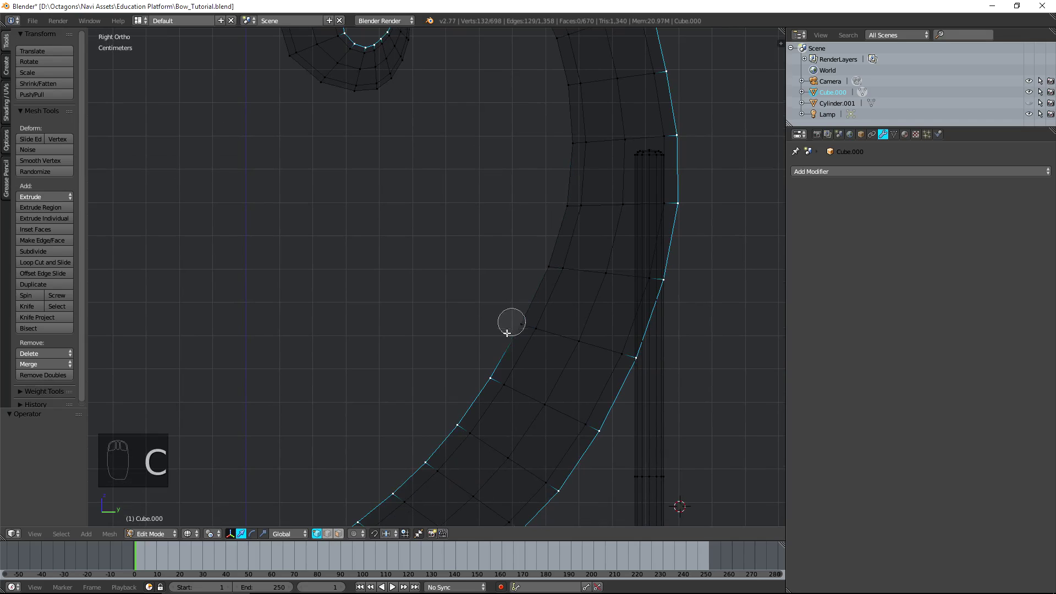
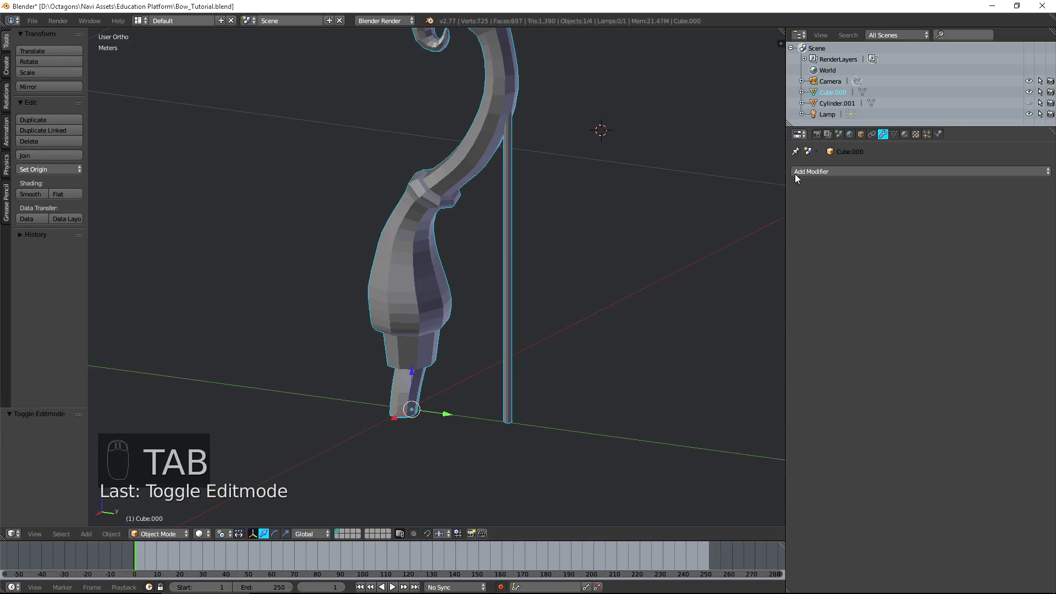
- Add a Mirror modifier to the upper limb and orbit to inspect the result
left_click_drag(807, 176, 860, 275)
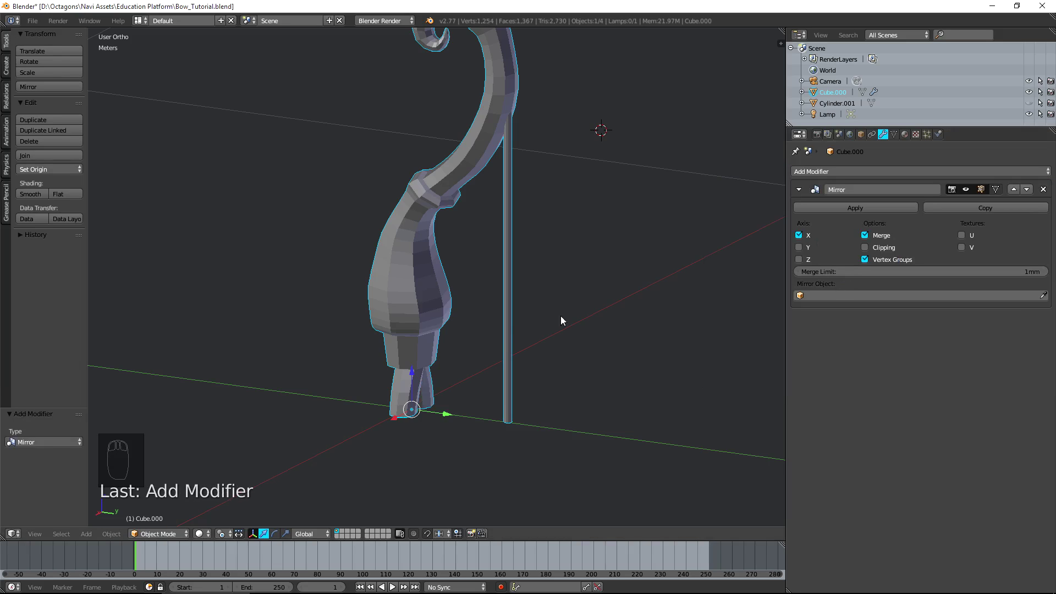
left_click_drag(803, 240, 432, 403)
left_click_drag(431, 402, 798, 256)
left_click_drag(799, 265, 353, 527)
middle_click(557, 345)
middle_click(353, 527)
- Disable the Mirror modifier's X axis so no axis is mirrored yet
left_click(312, 536)
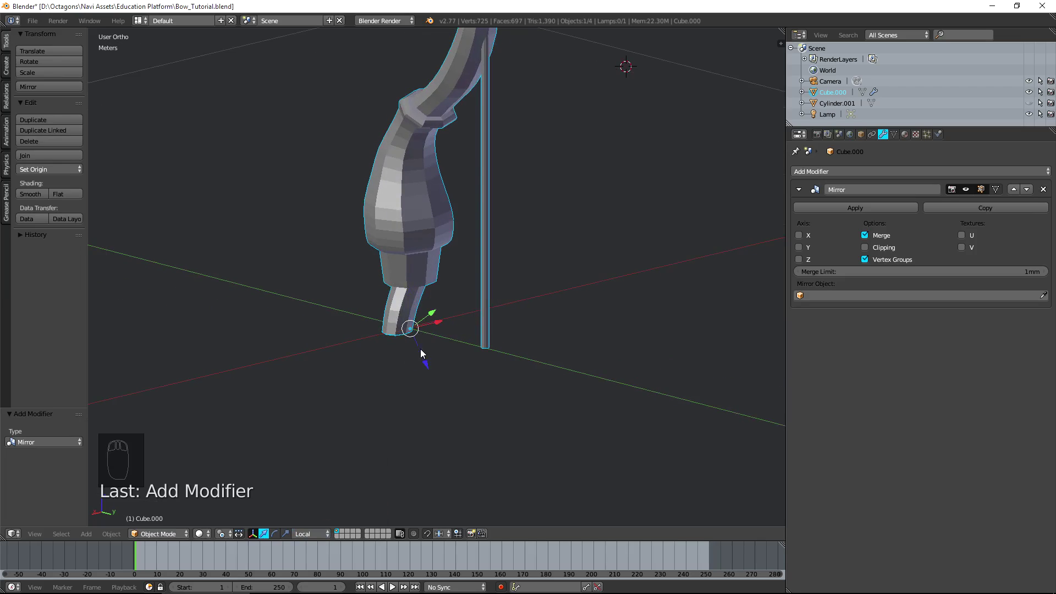
left_click_drag(486, 358, 711, 253)
- Apply the limb's rotation and set the Mirror modifier to Z with clipping
key("ctrl+a")
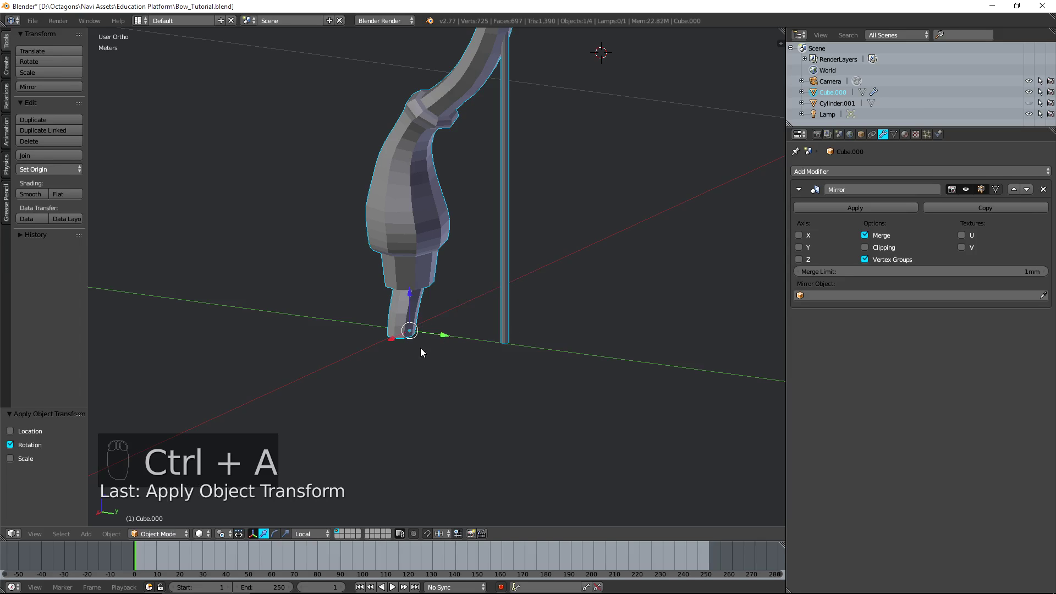
left_click_drag(807, 264, 491, 351)
left_click_drag(466, 375, 868, 251)
left_click_drag(868, 251, 475, 334)
left_click_drag(631, 372, 474, 334)
- Select all vertices and remove doubles where the halves meet, merging 8 vertices
key("Tab")
key("a")
key("b")
key("a")
key("b")
key("g")
key("a")
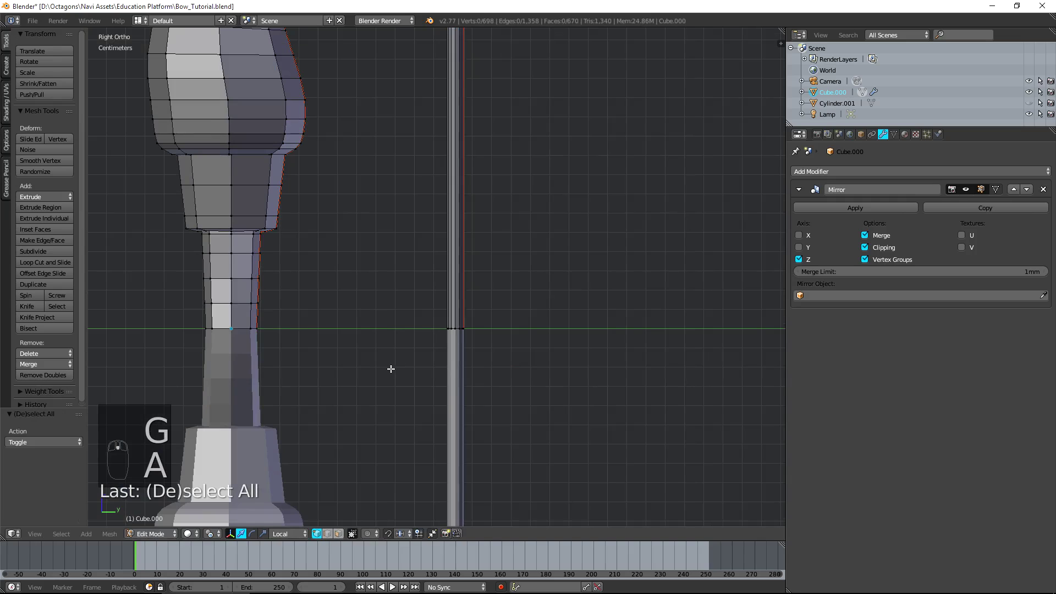
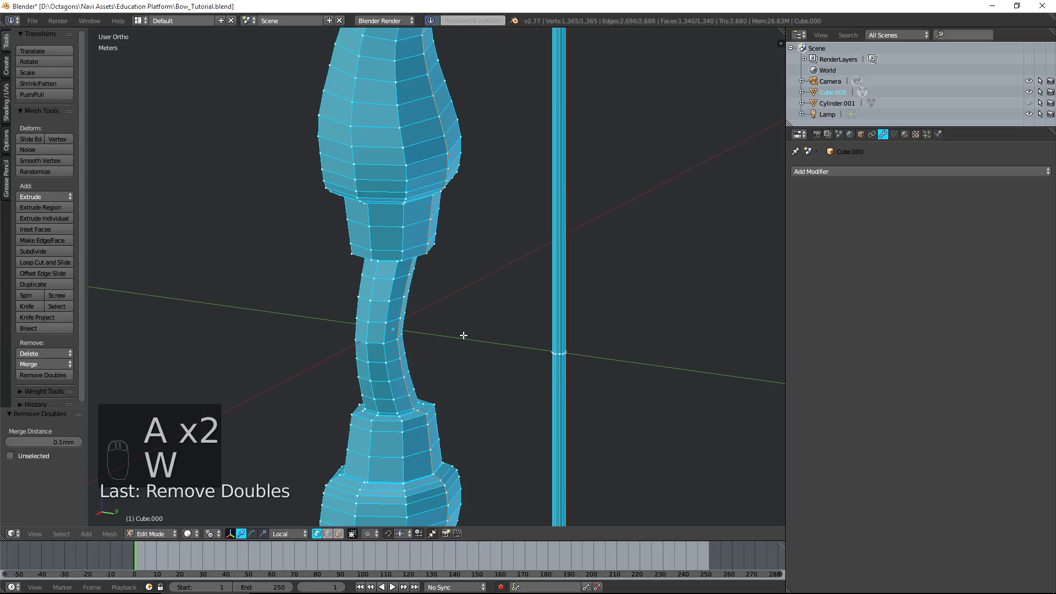
key("Tab")
- Inspect the grip in wireframe and return to Edit Mode with nothing selected
key("z")
middle_click(463, 366)
key("z")
key("Tab")
key("a")
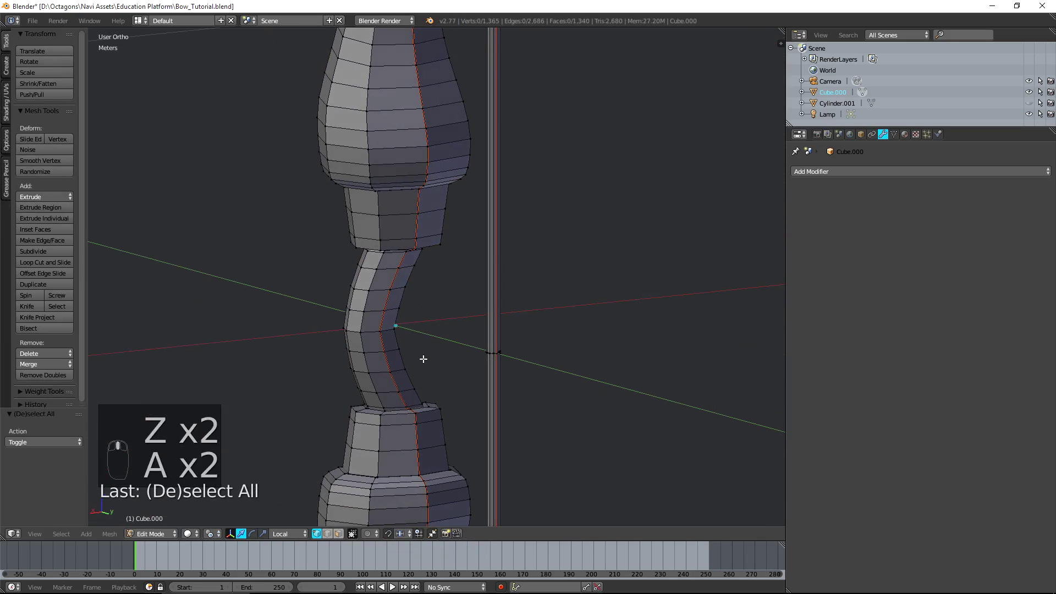
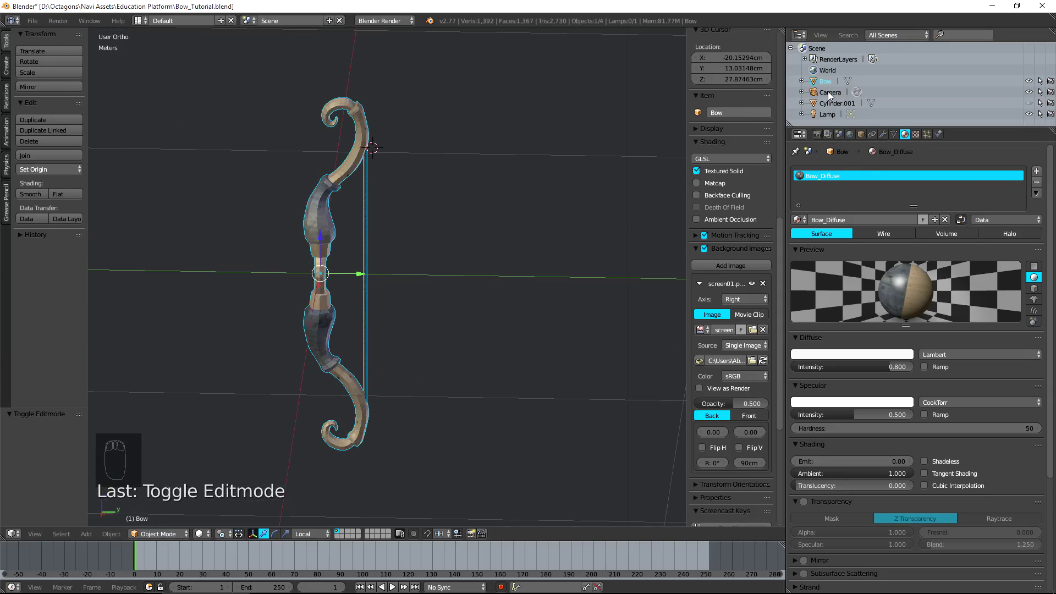
- Rename Cylinder.001 to Arrow, enter Edit Mode on it framed close, with all vertices deselected
left_click(831, 107)
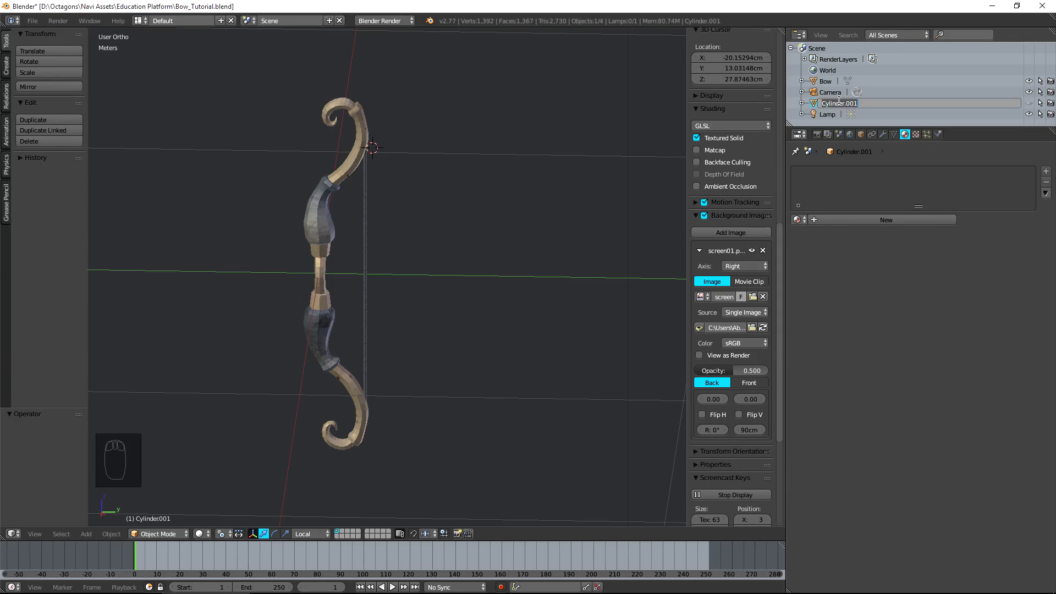
key("r")
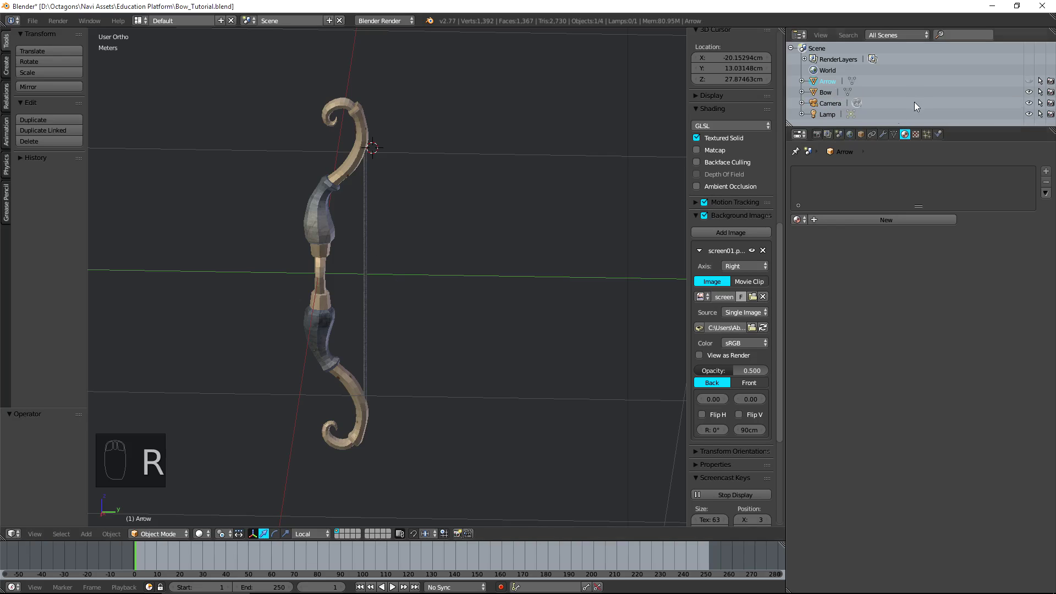
key("alt+h")
middle_click(461, 267)
key("Tab")
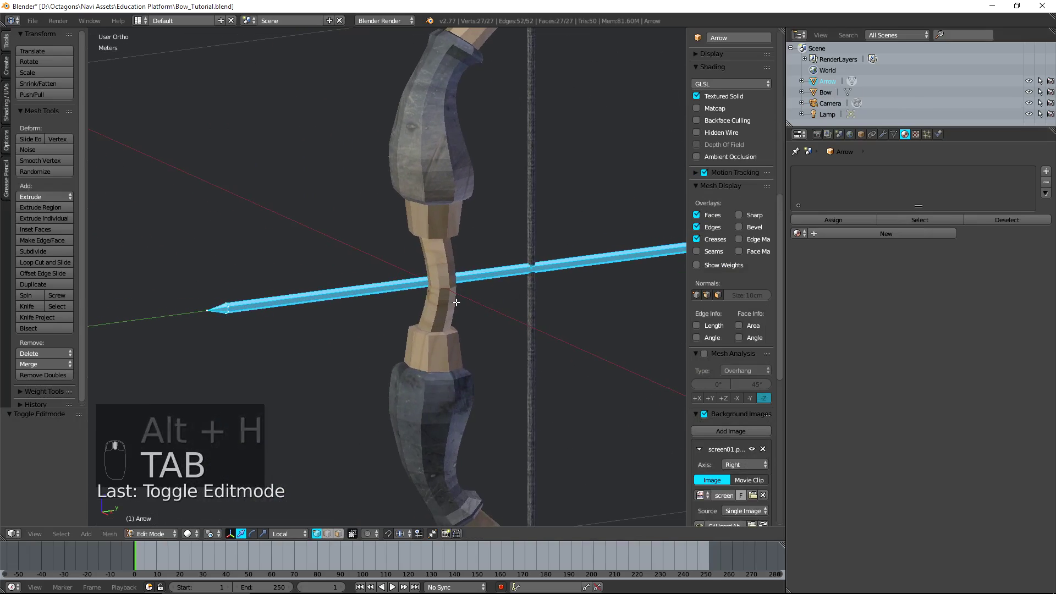
key("a")
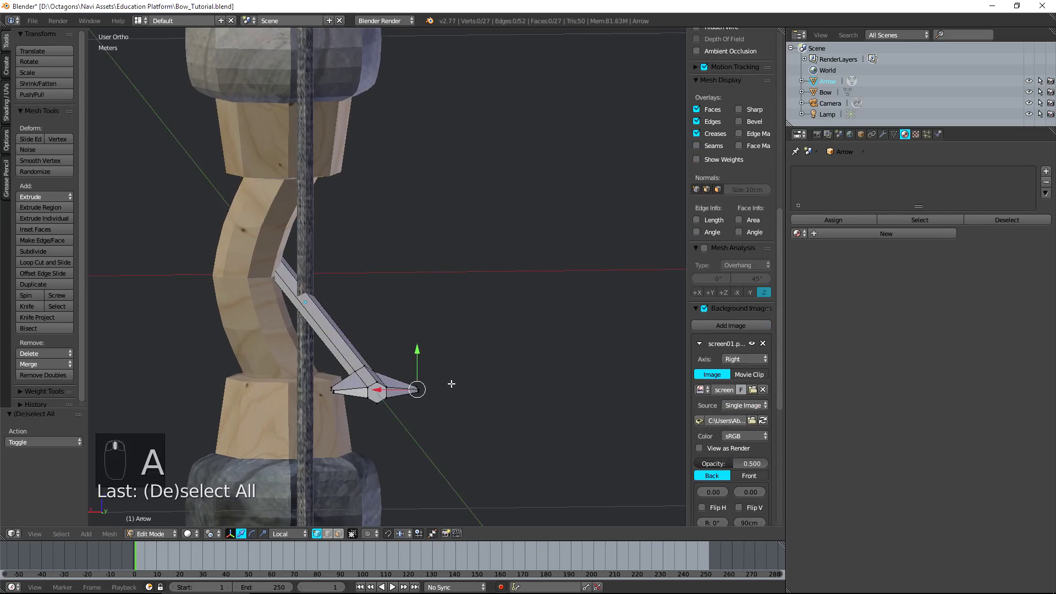
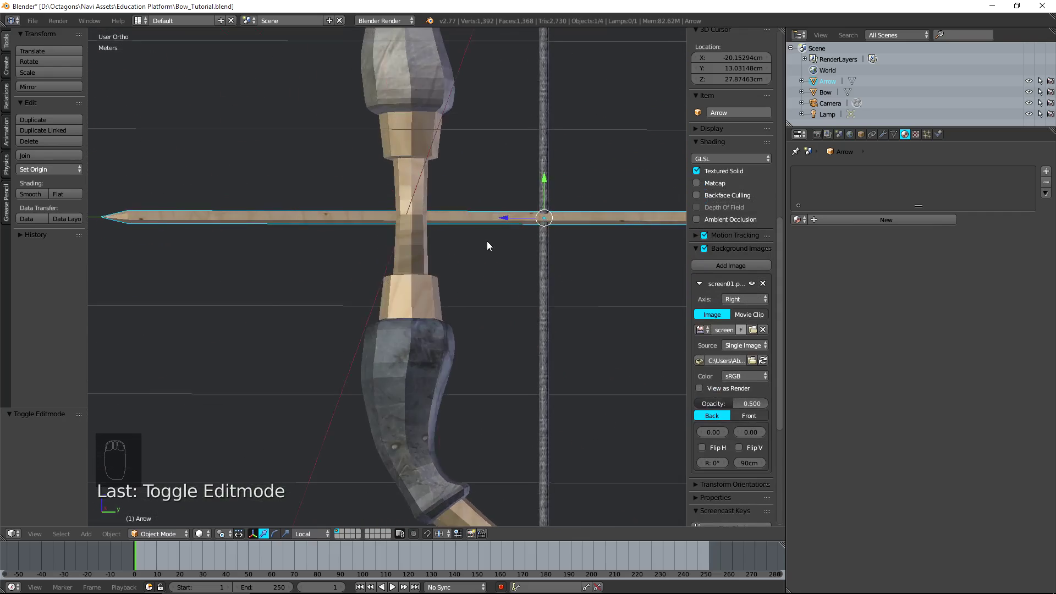
- Orbit the view to check the wood-textured arrow lying across the bow
middle_click(548, 284)
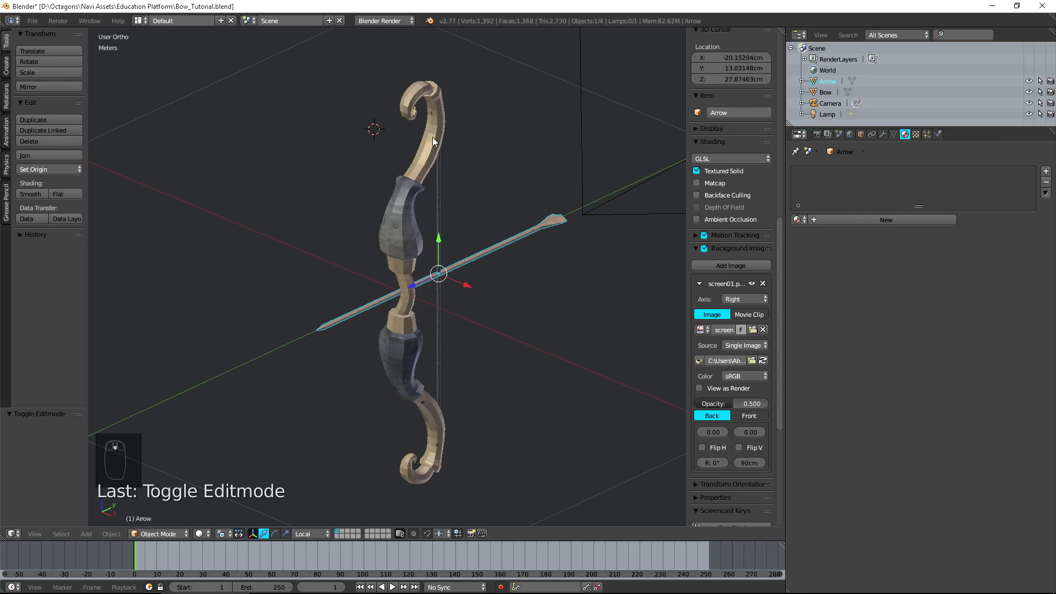
- Return to Object Mode with the Bow active in a straight-on view
key("KP_5")
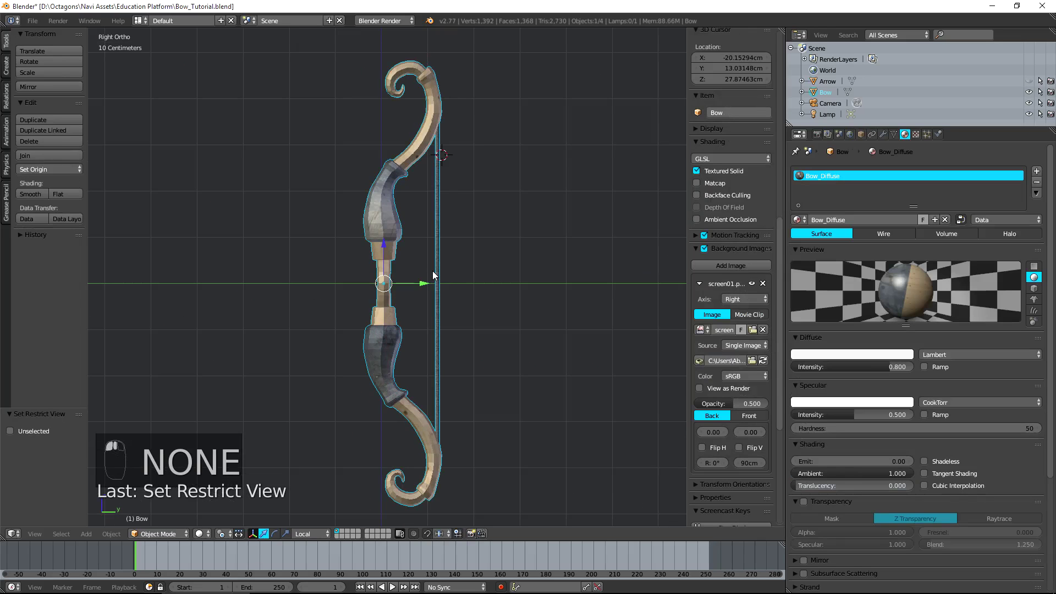
left_click(423, 278)
key("Tab")
key("Tab")
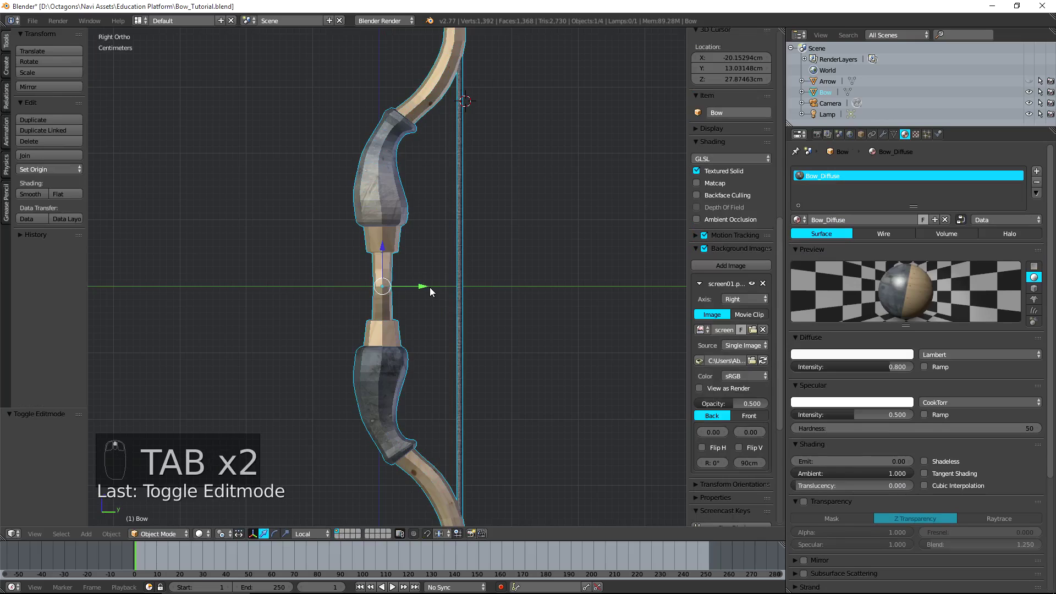
- Snap the 3D cursor to the world origin and show the Add menu's Single Bone option
key("shift+a")
left_click(433, 232)
key("shift+c")
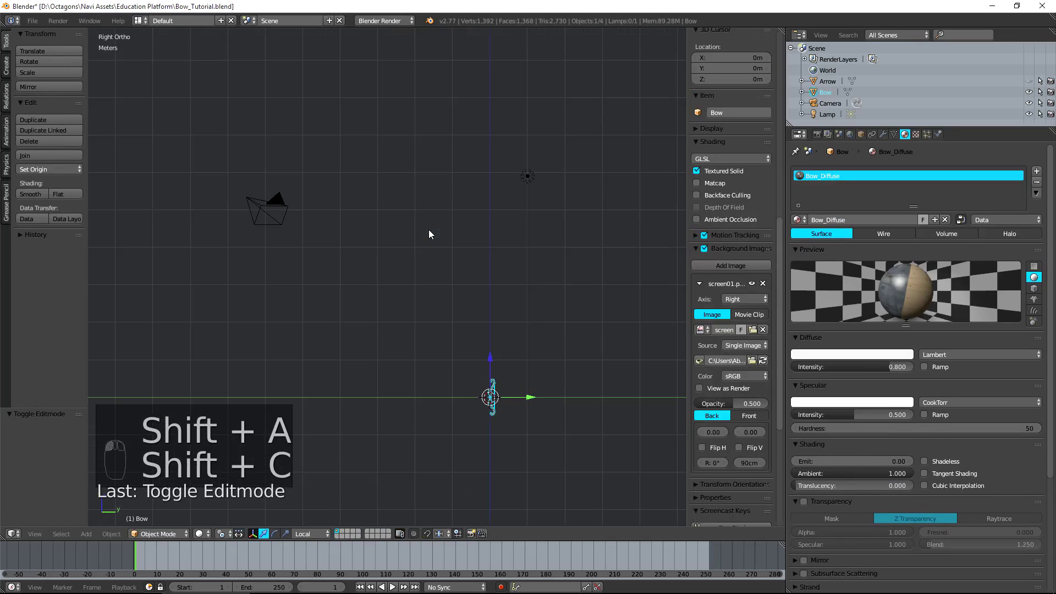
middle_click(510, 456)
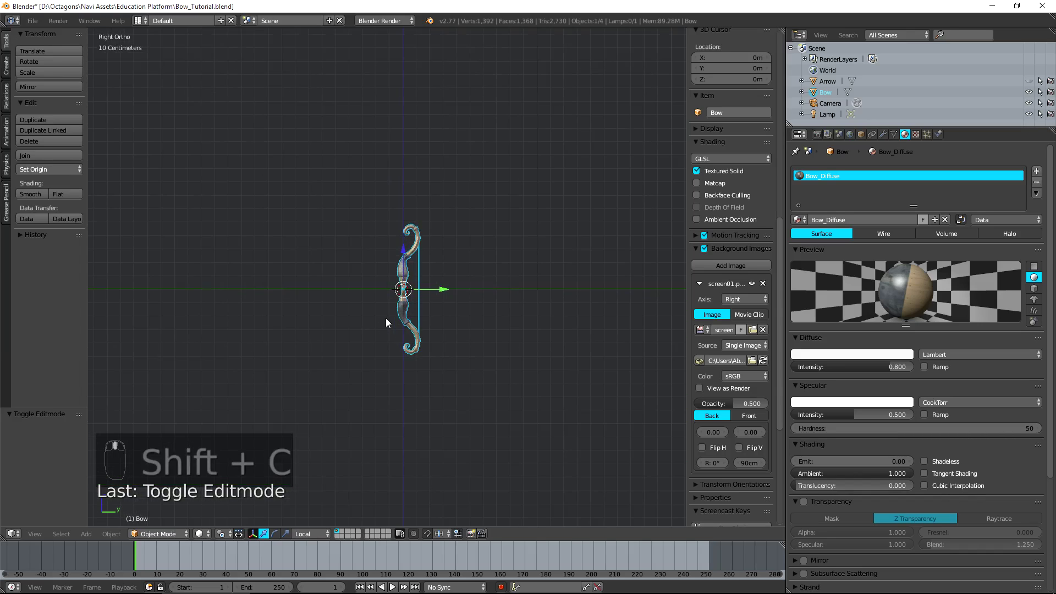
- Add a single armature bone at the origin and rotate it 90° to lie horizontally
key("shift+a")
key("r")
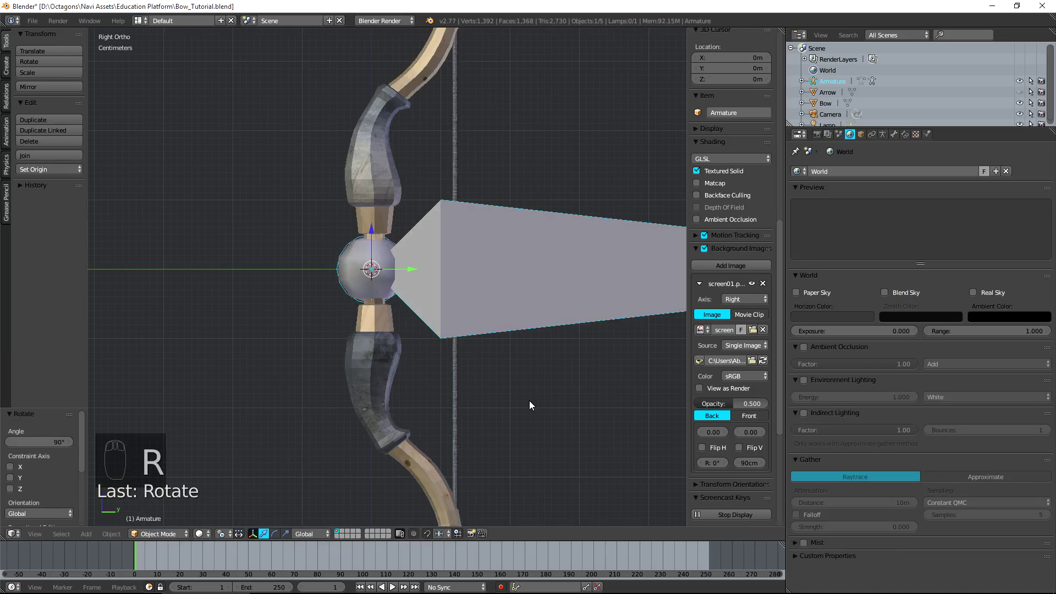
key("s")
key("Tab")
key("Tab")
key("g")
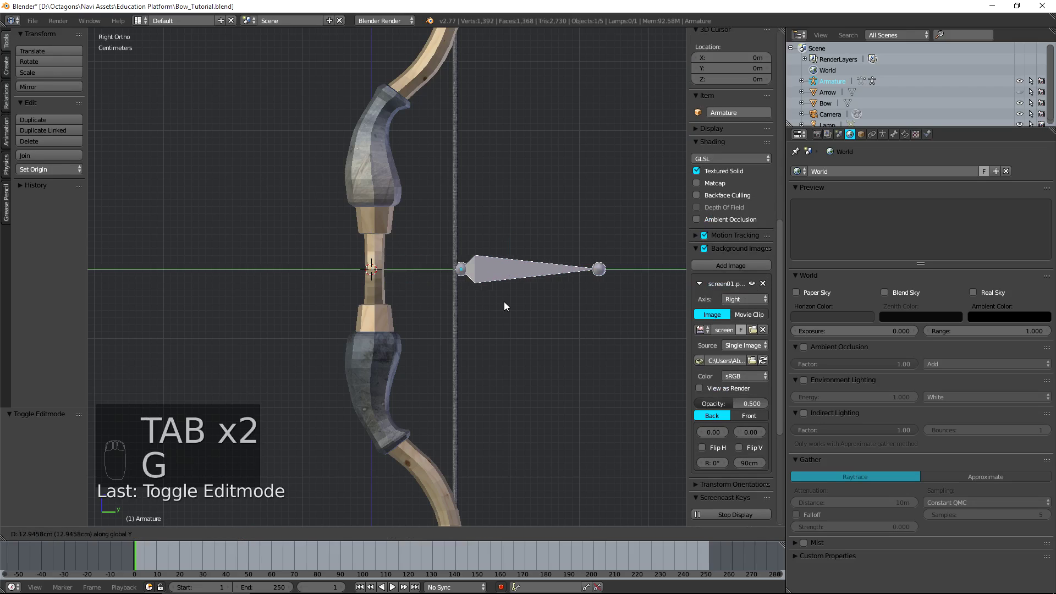
- In wireframe, slide the bone along Y to sit at the bowstring
key("z")
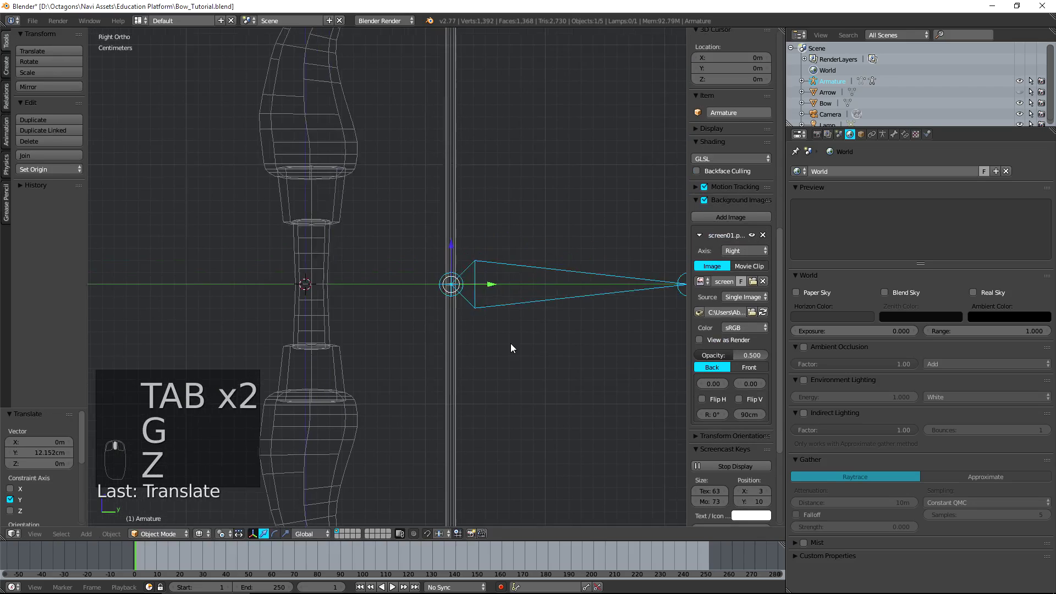
left_click_drag(469, 417, 523, 437)
key("g")
key("g")
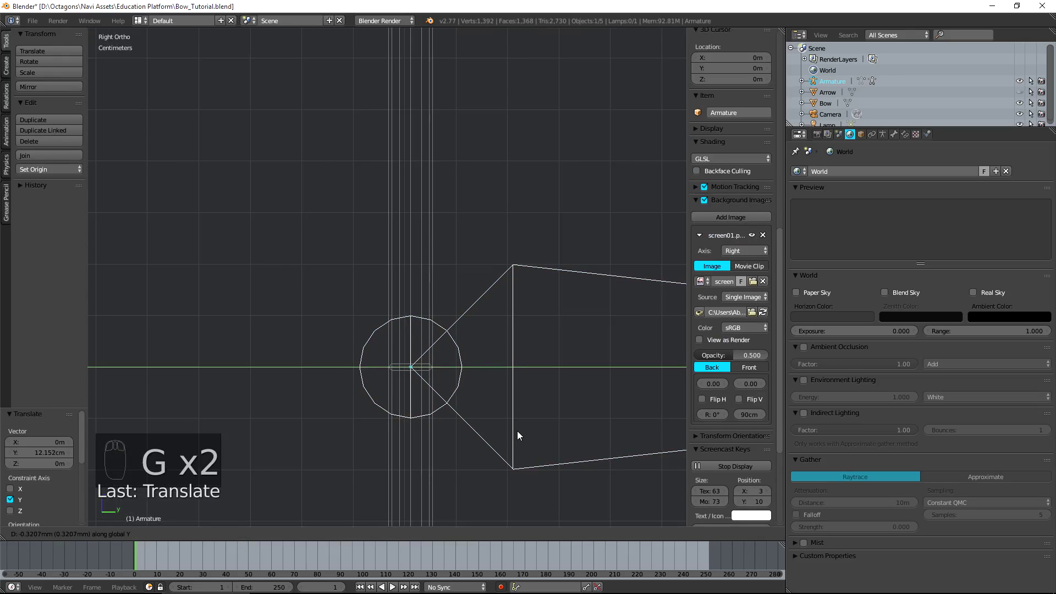
middle_click(458, 398)
- Adjust the bone's shape in Edit Mode, then select the bow together with the armature
key("Tab")
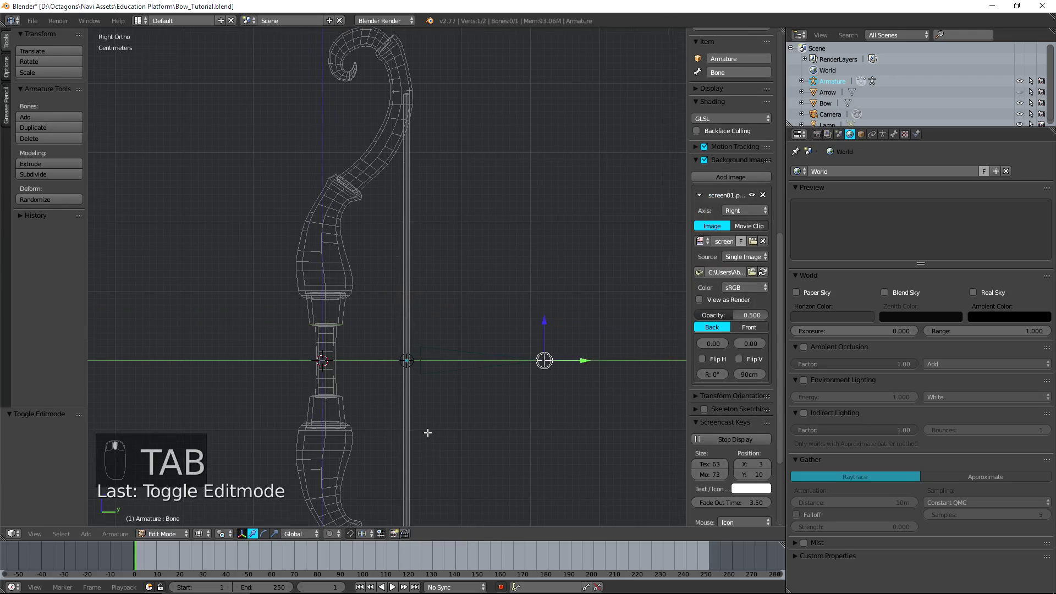
key("Tab")
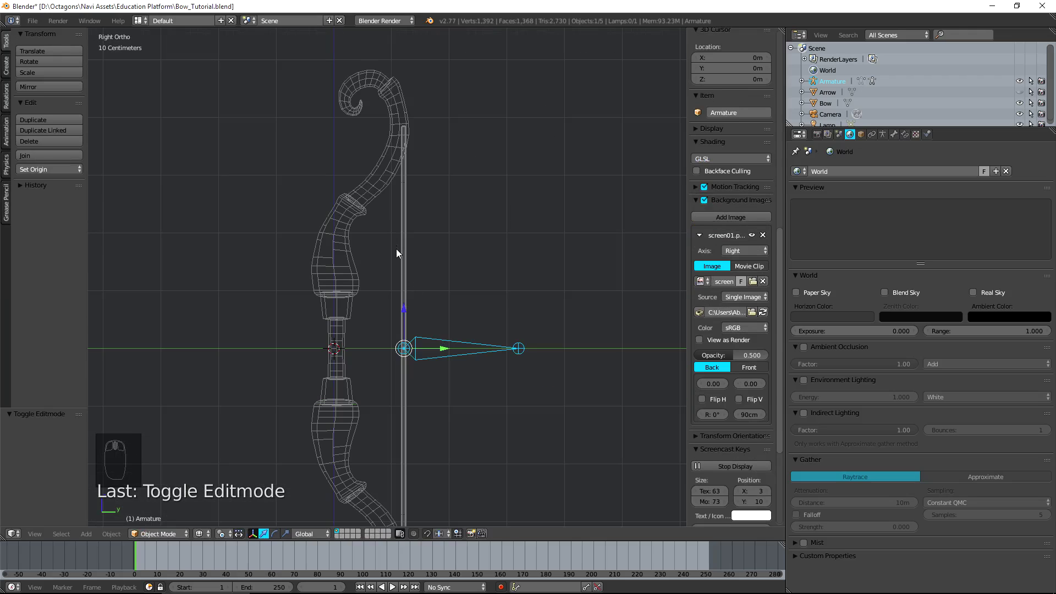
left_click_drag(377, 197, 463, 345)
- Parent the Bow to the Armature with automatic weights, check it in Pose Mode, then select the bow mesh
key("ctrl+p")
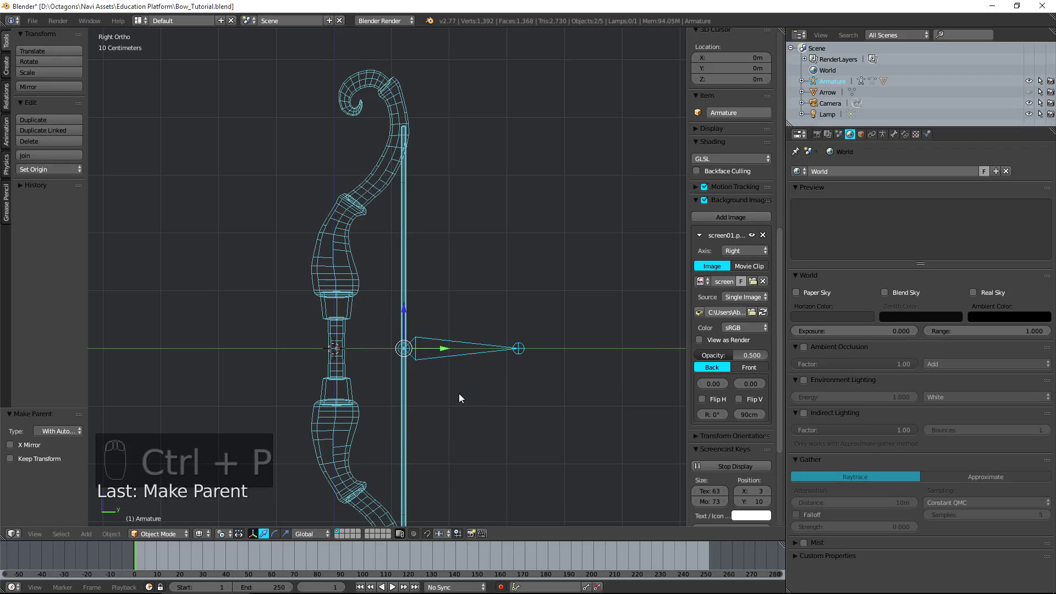
left_click_drag(165, 535, 573, 352)
key("g")
left_click(566, 351)
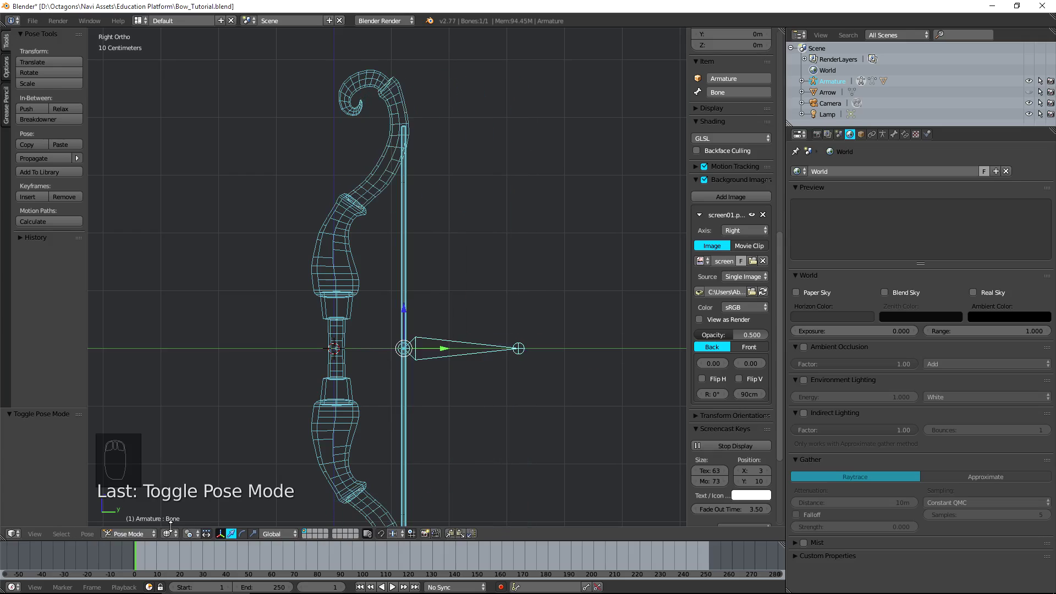
left_click_drag(331, 398, 178, 495)
- Enter Weight Paint on the bow, set brush weight to 0, test a stroke over the limb and undo it
left_click(181, 477)
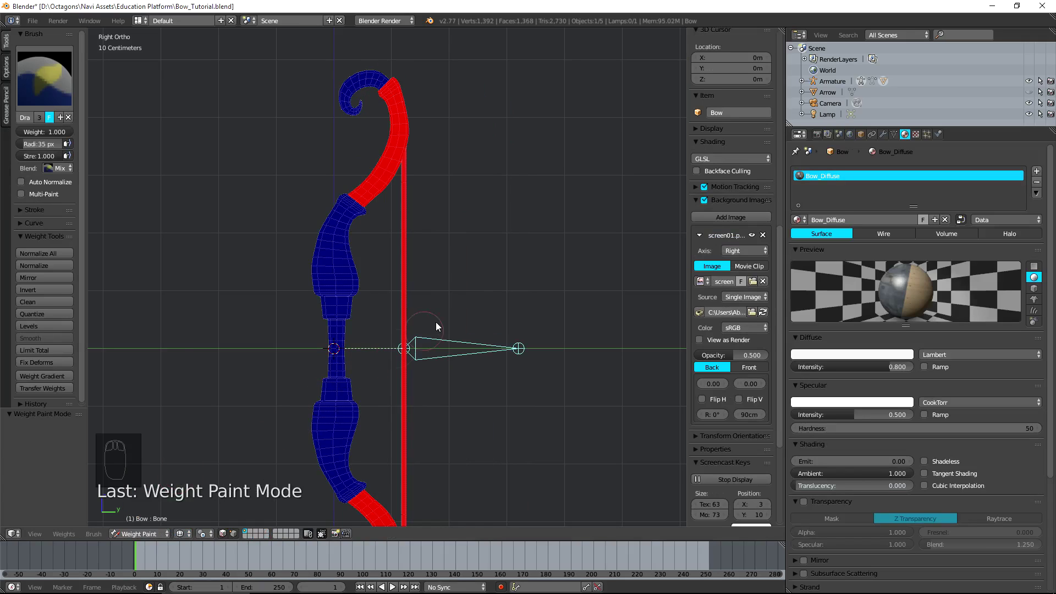
left_click_drag(486, 290, 481, 292)
left_click_drag(476, 304, 392, 96)
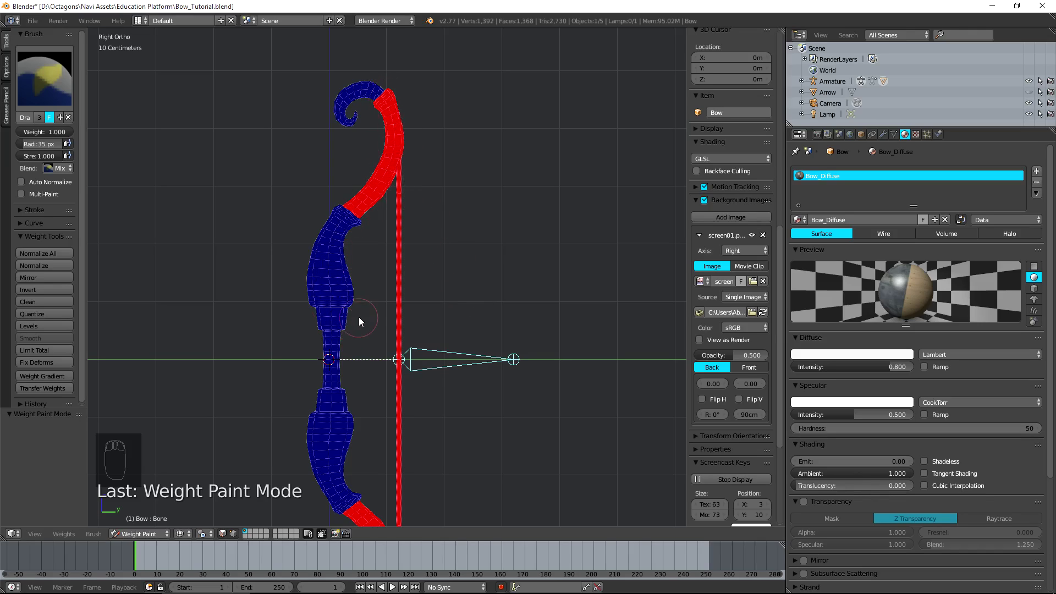
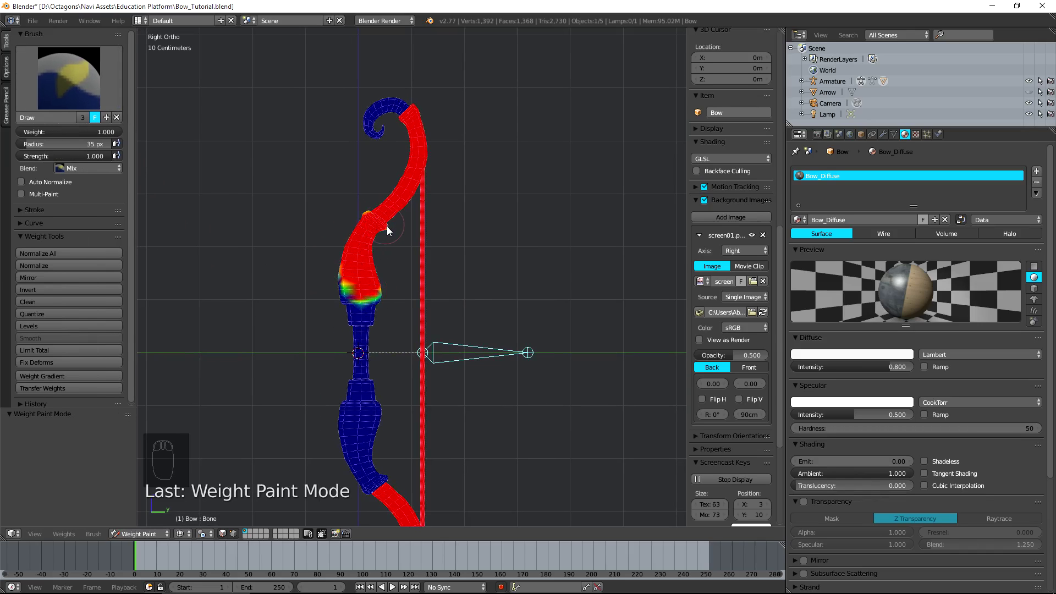
key("ctrl+z")
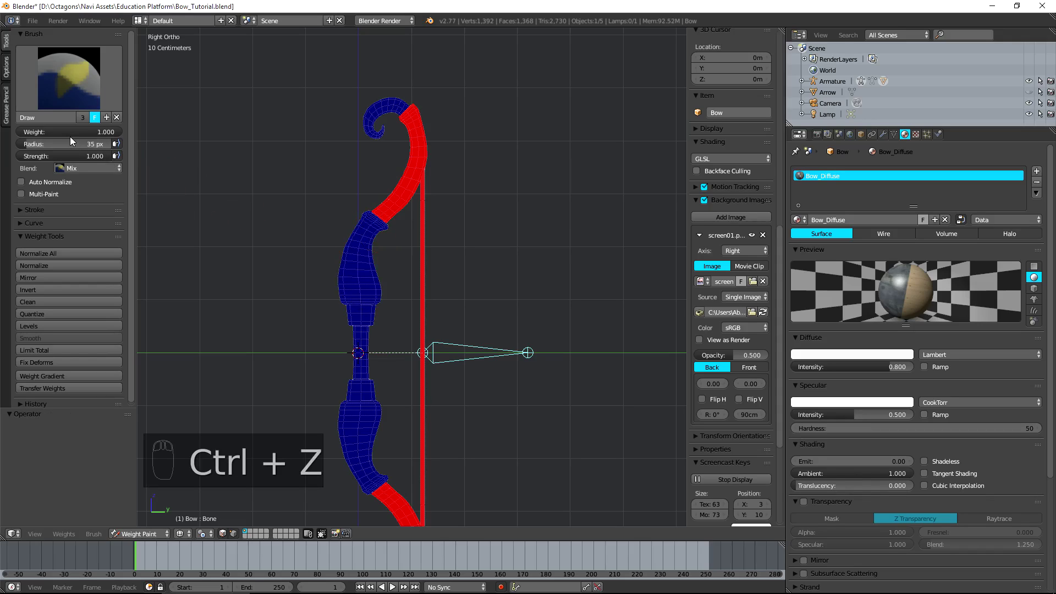
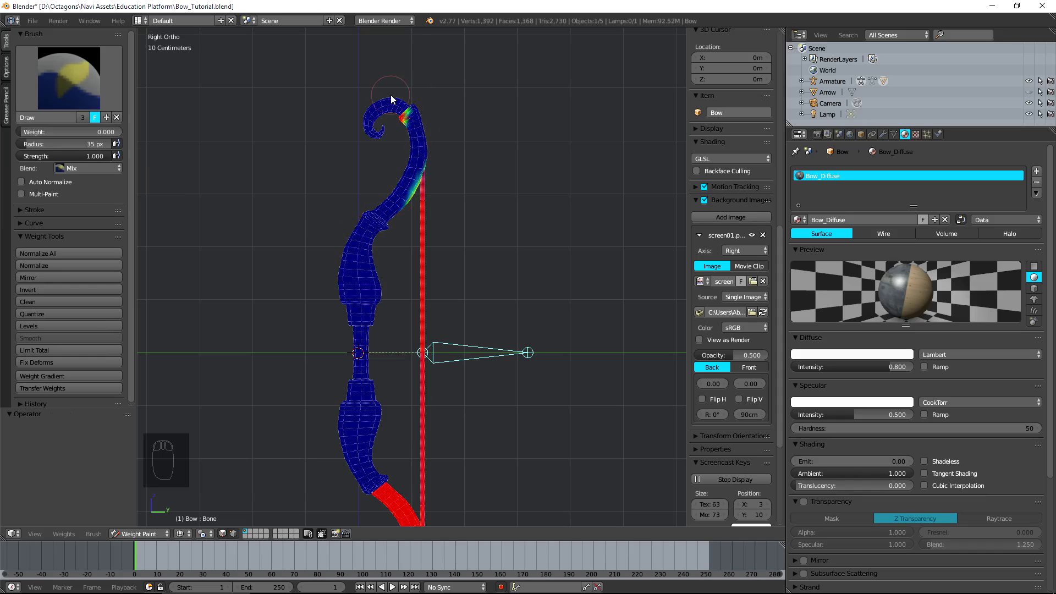
left_click_drag(300, 227, 841, 286)
key("ctrl+z")
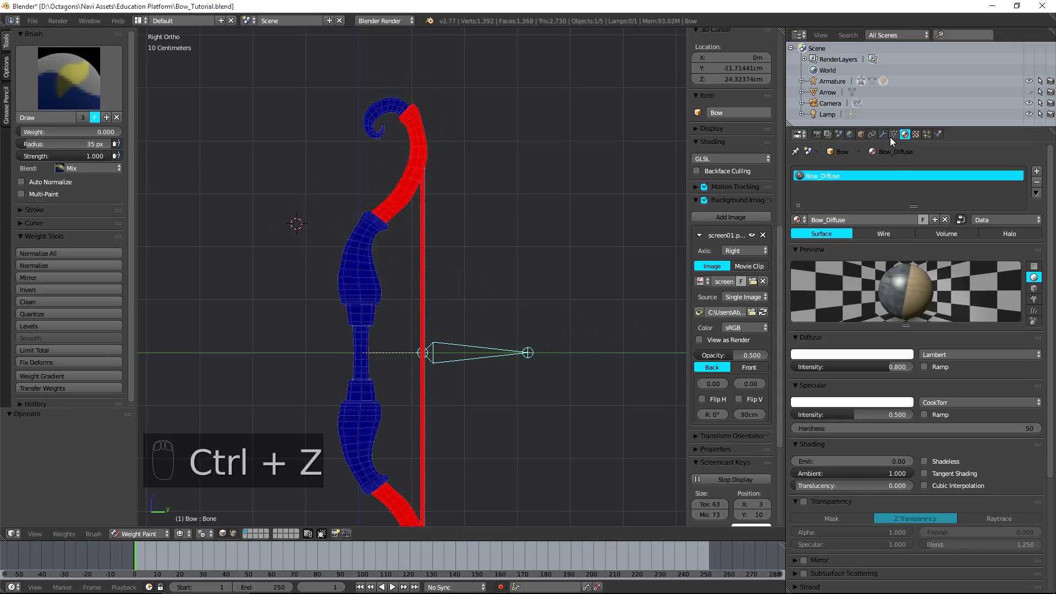
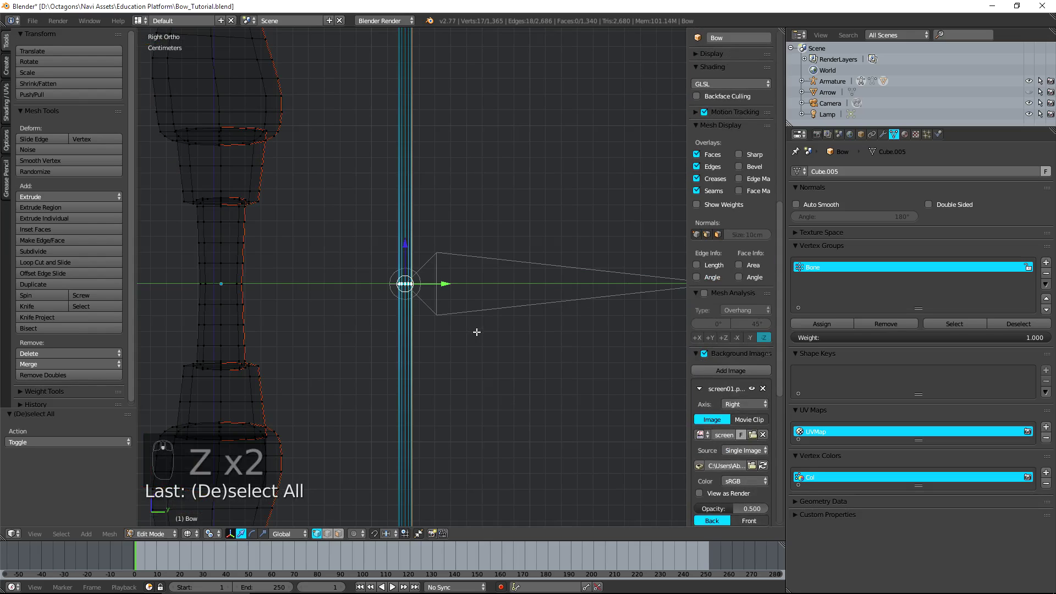
- Box-select the vertices along the bow's edge for the Bone vertex group
left_click_drag(828, 330, 448, 328)
- In Pose Mode pull the bone back along one axis to test the string bend, then undo
key("Tab")
key("Tab")
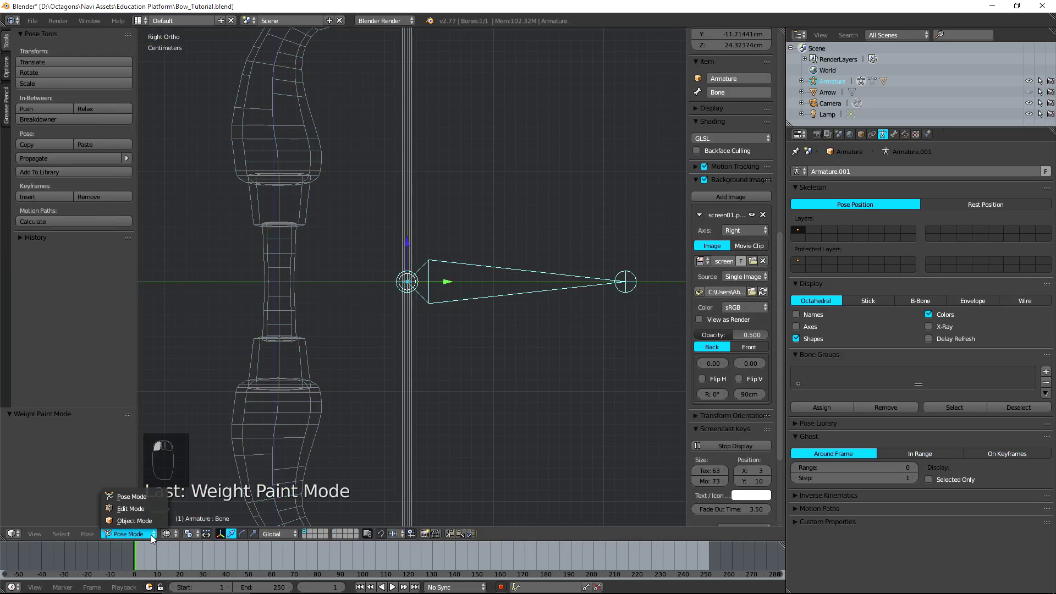
left_click(451, 347)
key("g")
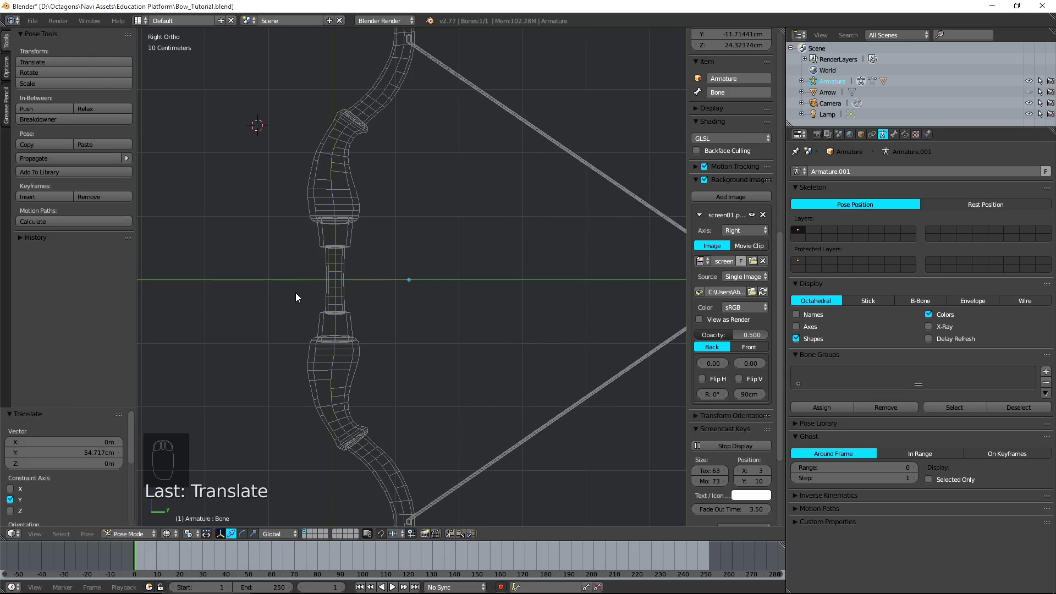
middle_click(391, 186)
key("ctrl+z")
- Orbit toward the bow's top and go back into the armature's Edit Mode
middle_click(293, 223)
left_click(251, 221)
middle_click(329, 299)
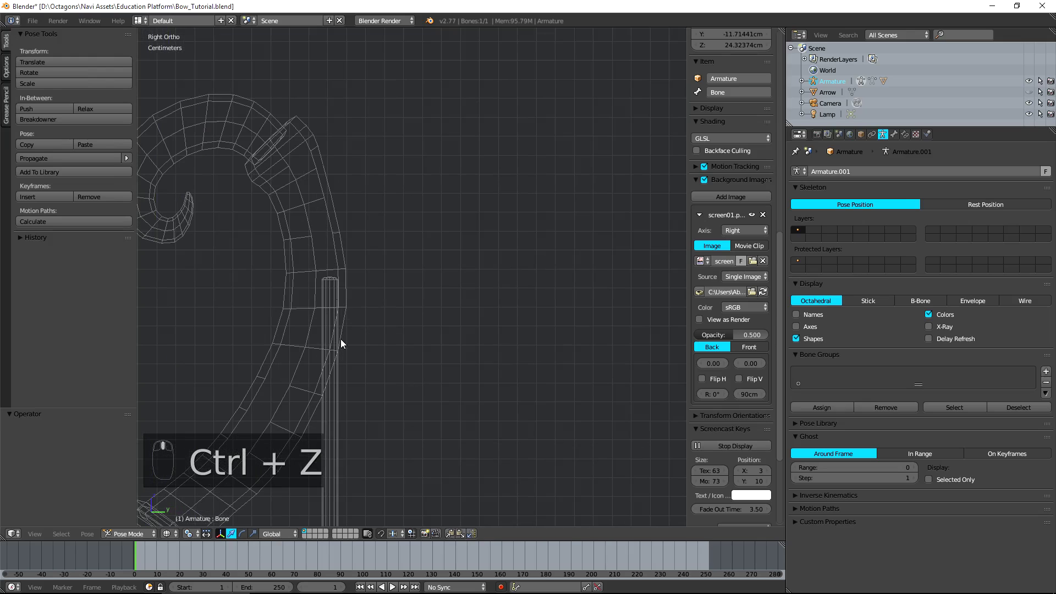
middle_click(320, 355)
middle_click(376, 290)
key("Tab")
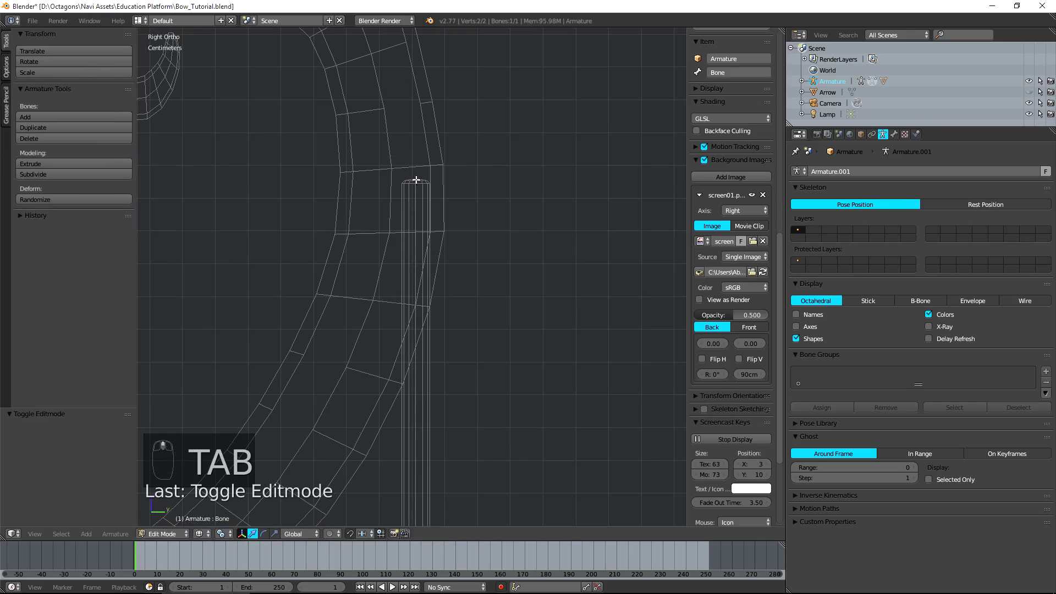